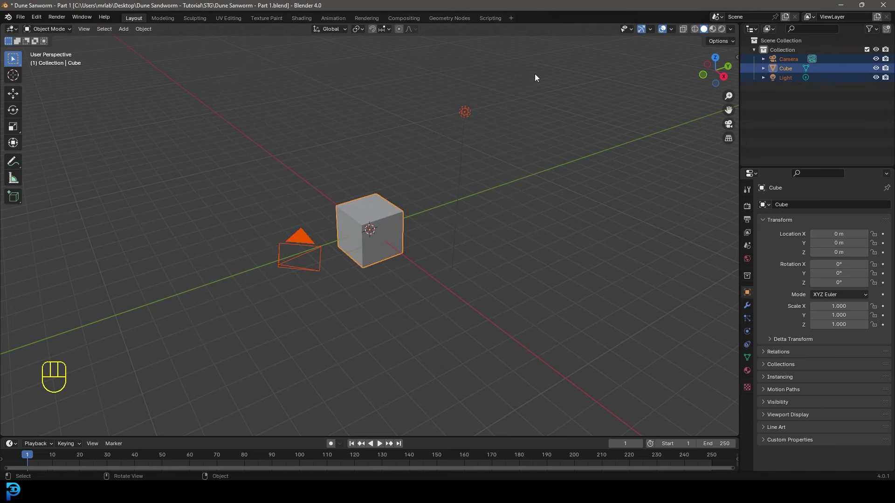
- Delete the default objects and add a cylinder, viewed from the front
key(Delete)
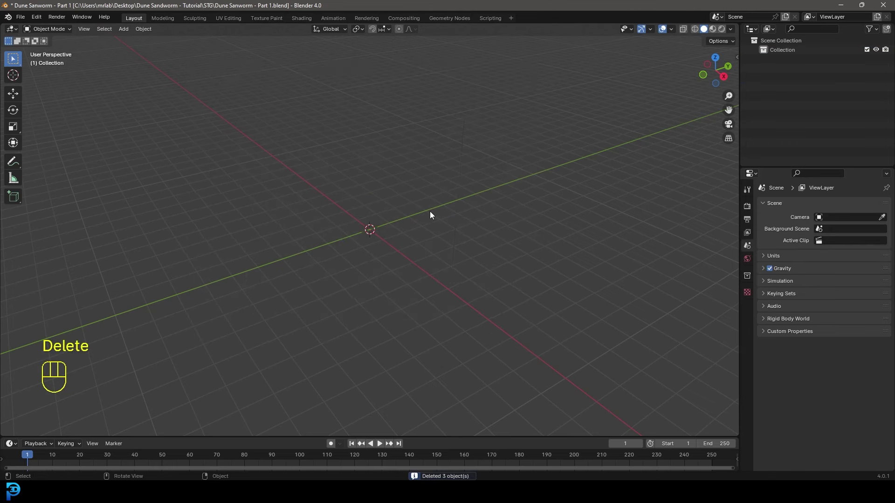
key(shift+a)
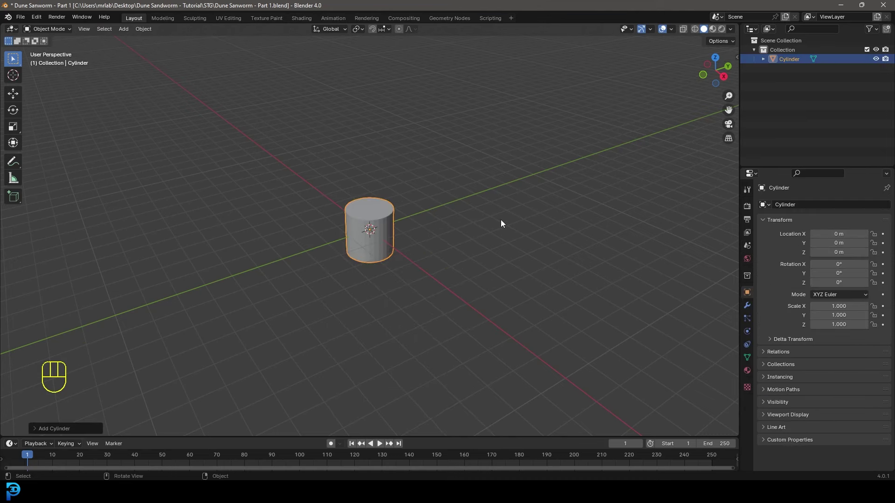
key(KP_1)
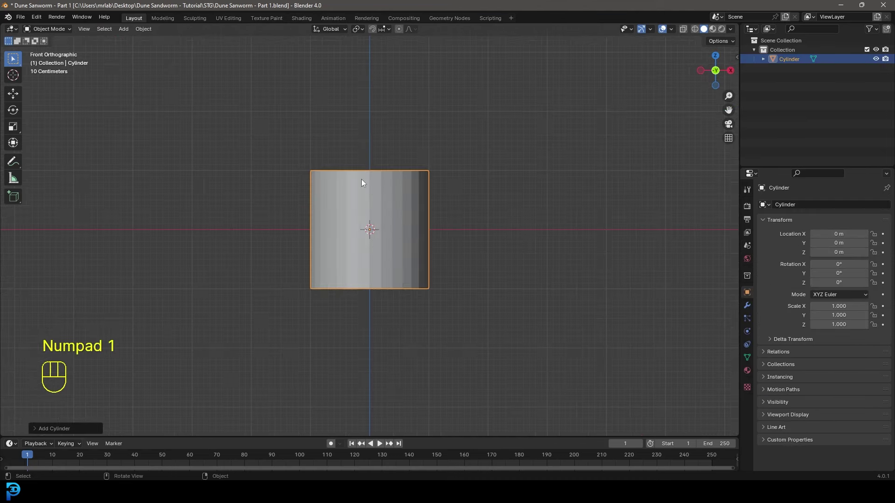
- Rotate all of the cylinder's mesh 90 degrees about Y so it lies on its side
key(Tab)
key(g)
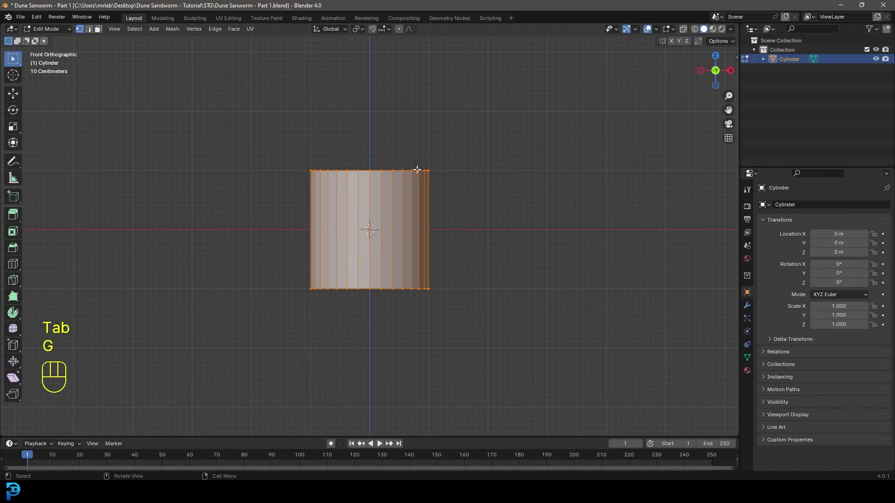
key(r)
key(y)
key(9)
key(0)
key(Return)
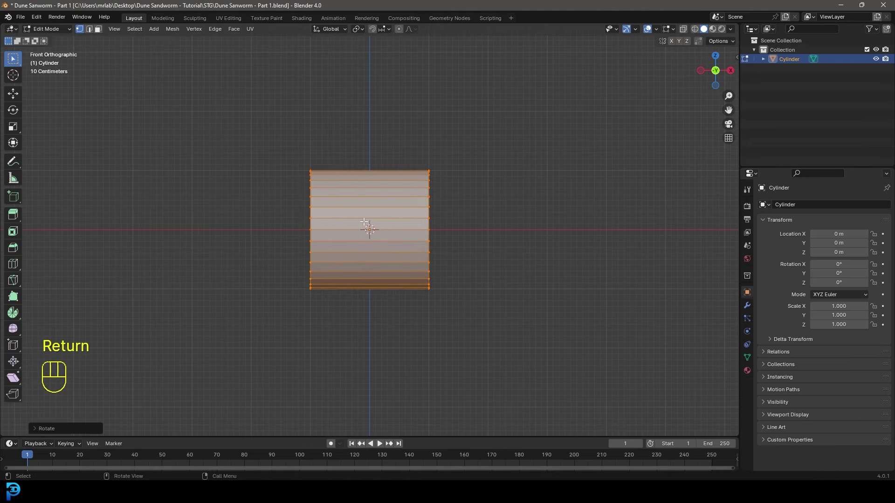
- Add an Array modifier repeating the cylinder with count 2
click(751, 306)
drag(817, 206, 714, 220)
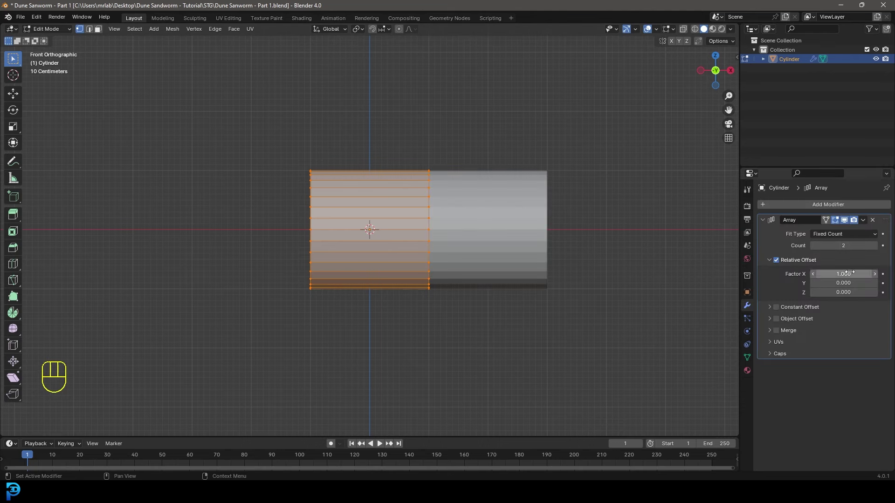
- In X-ray, delete both end-cap faces to make an open tube, then restore solid display
key(z)
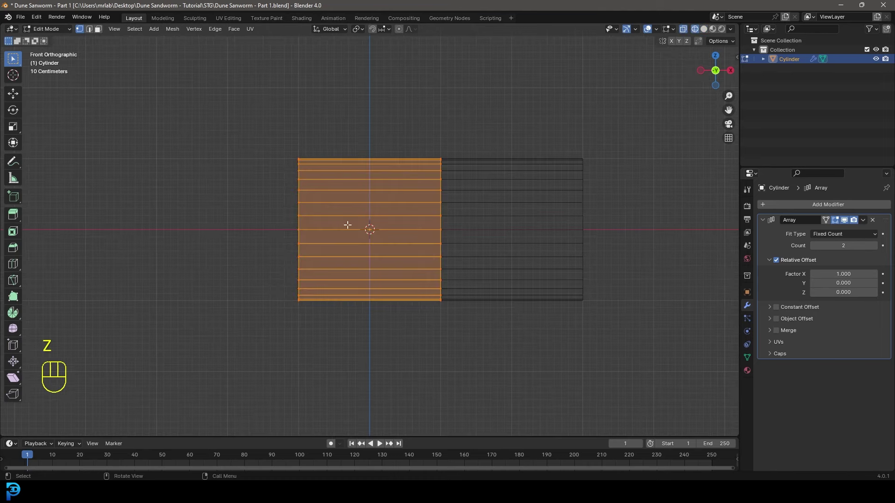
drag(440, 250, 420, 115)
drag(493, 272, 470, 270)
key(x)
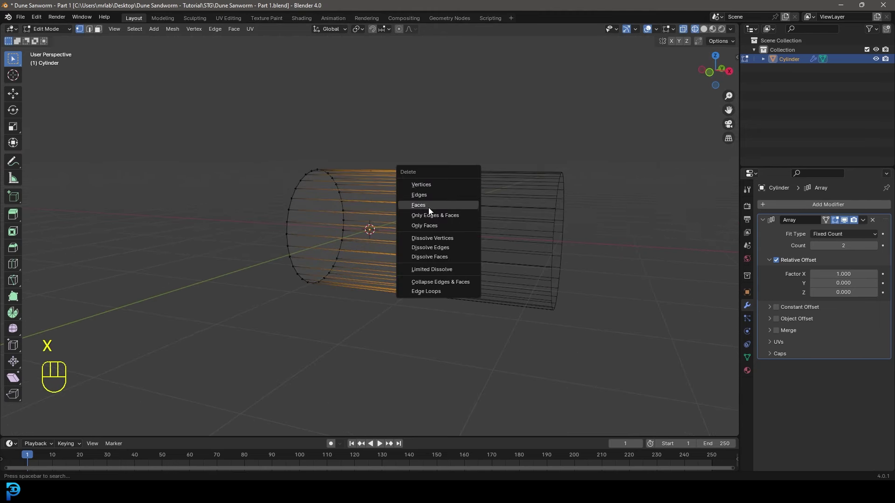
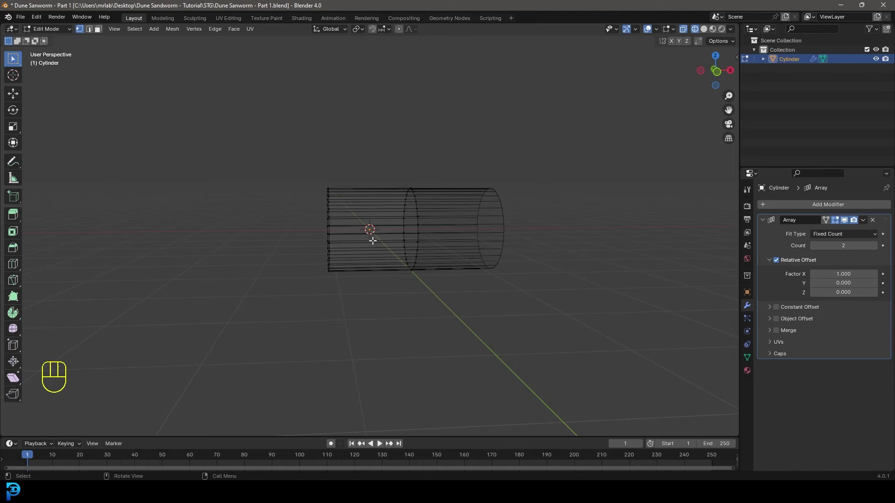
click(363, 250)
drag(330, 190, 343, 195)
key(x)
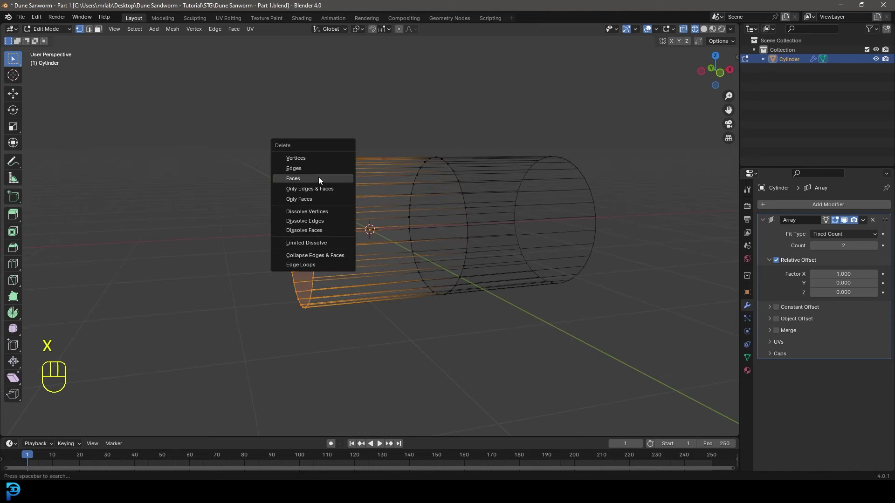
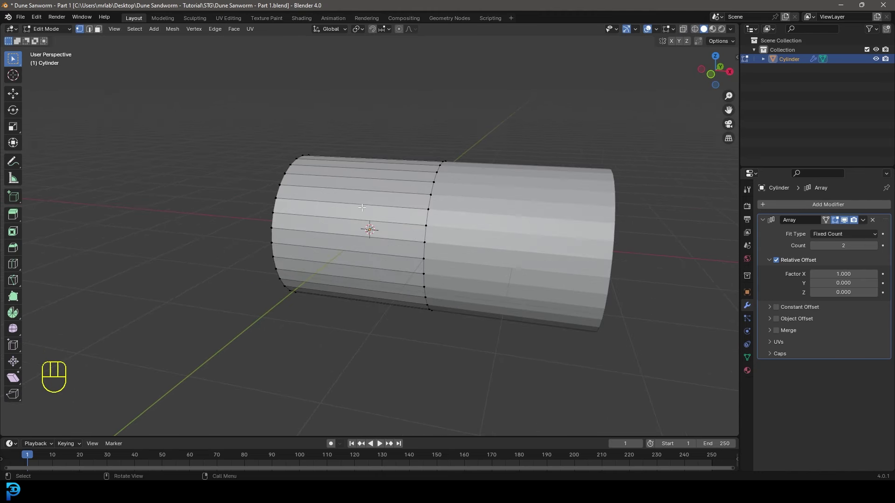
key(a)
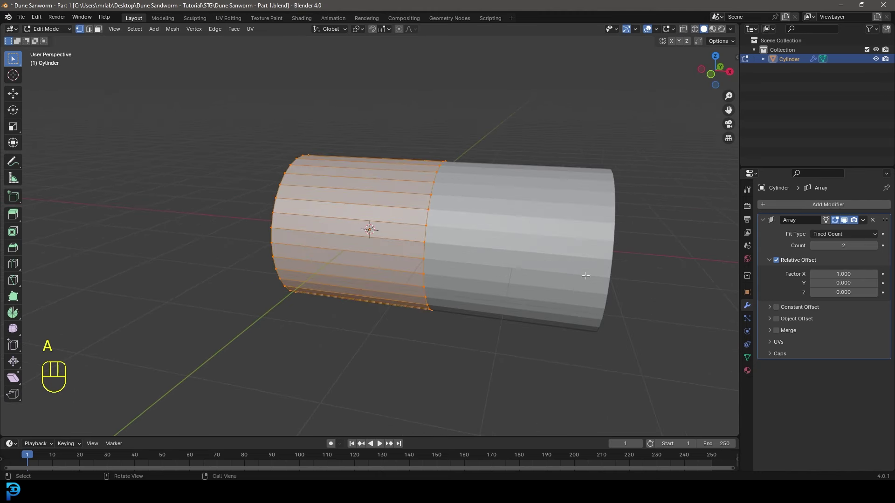
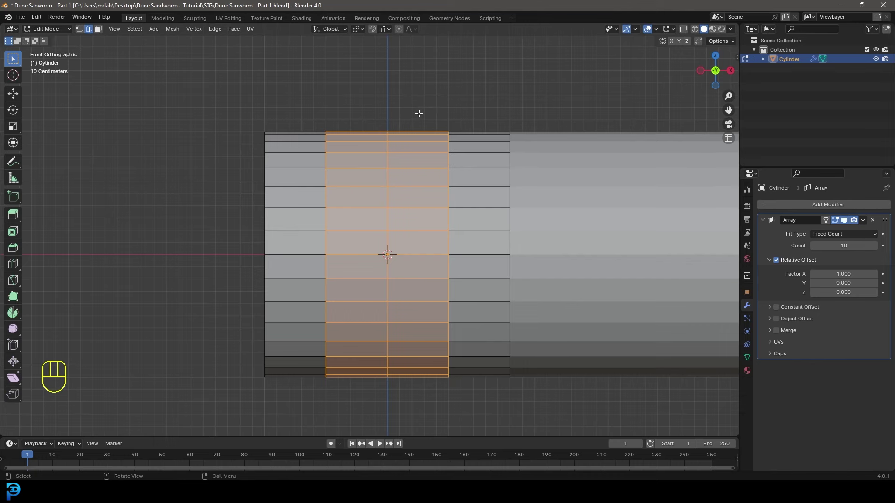
- Cut a new edge loop around the tube and slide it into place near the segment end
key(a)
key(a)
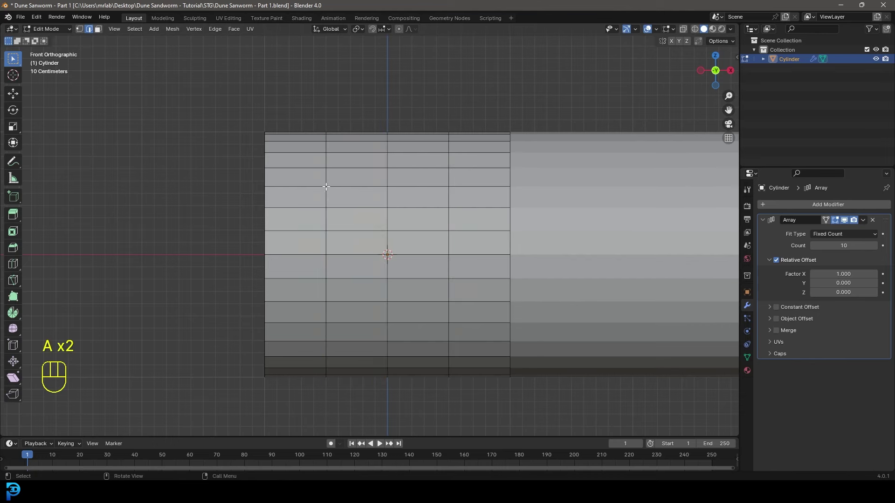
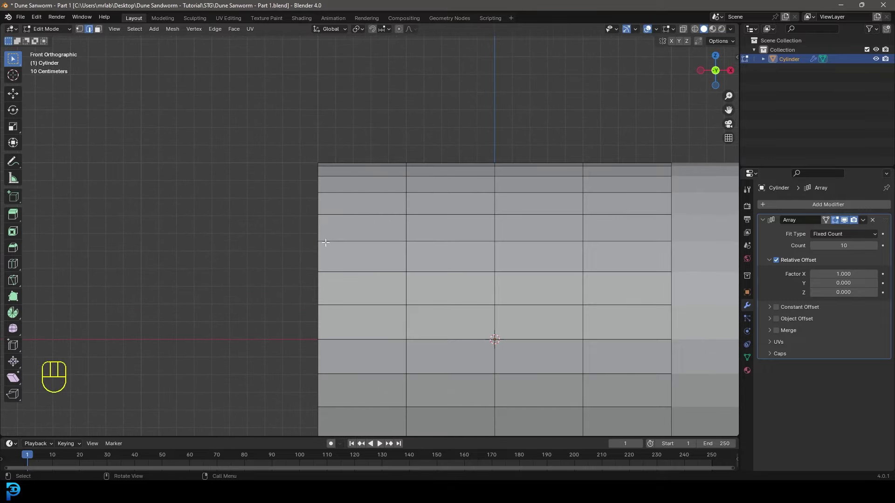
key(ctrl+r)
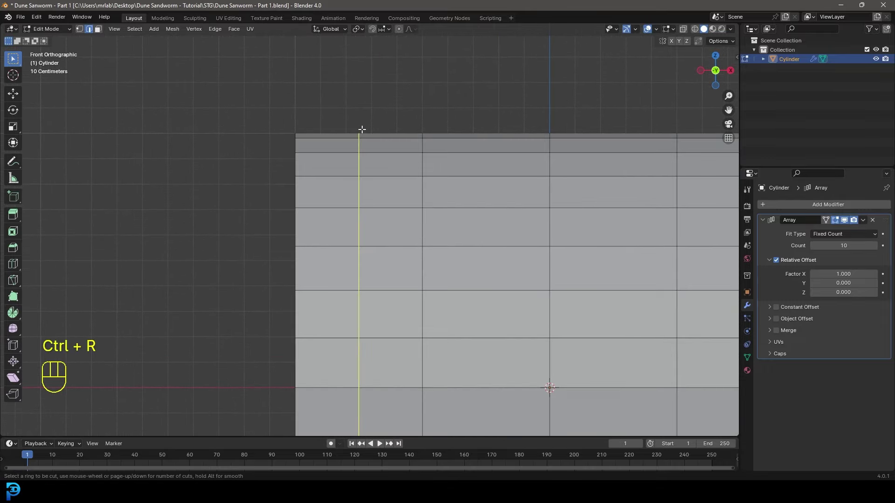
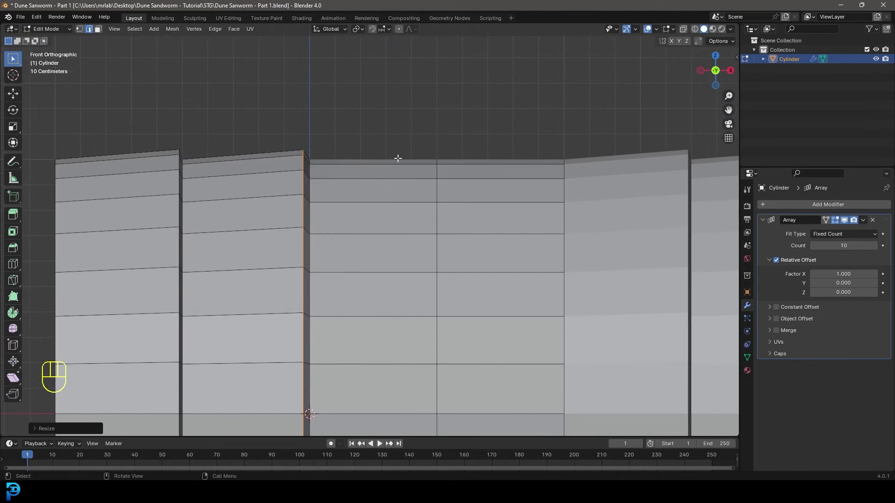
key(ctrl+r)
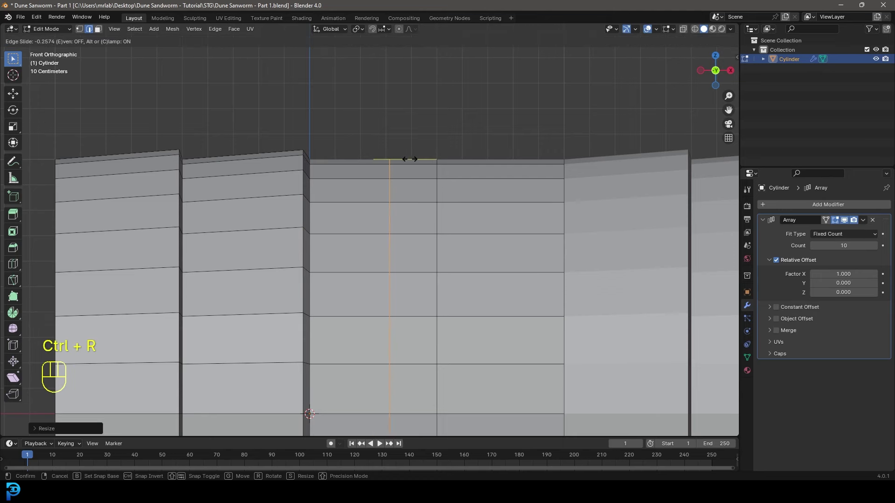
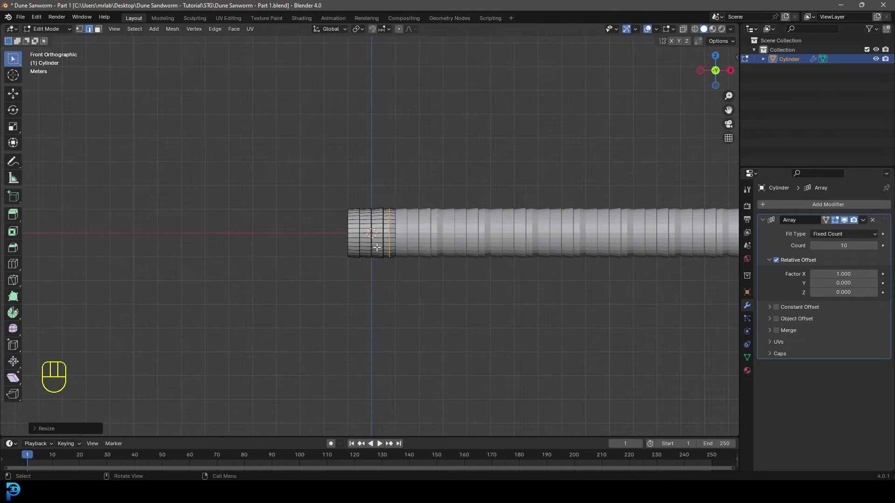
- Apply the Array modifier so the ridged segments become one editable mesh
drag(500, 236, 372, 240)
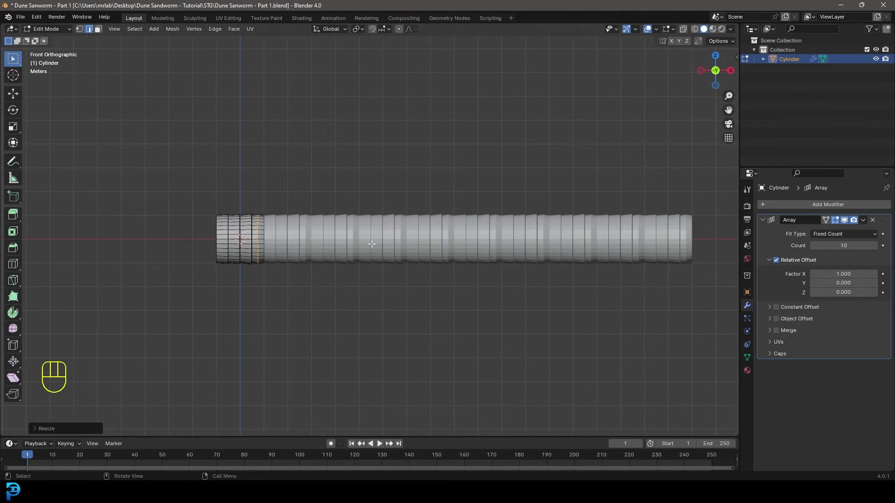
key(Tab)
drag(320, 245, 335, 261)
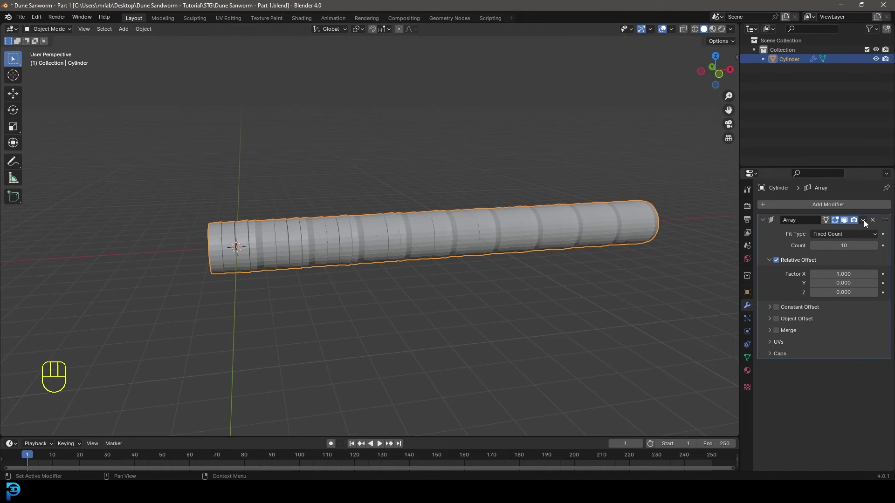
drag(869, 220, 831, 230)
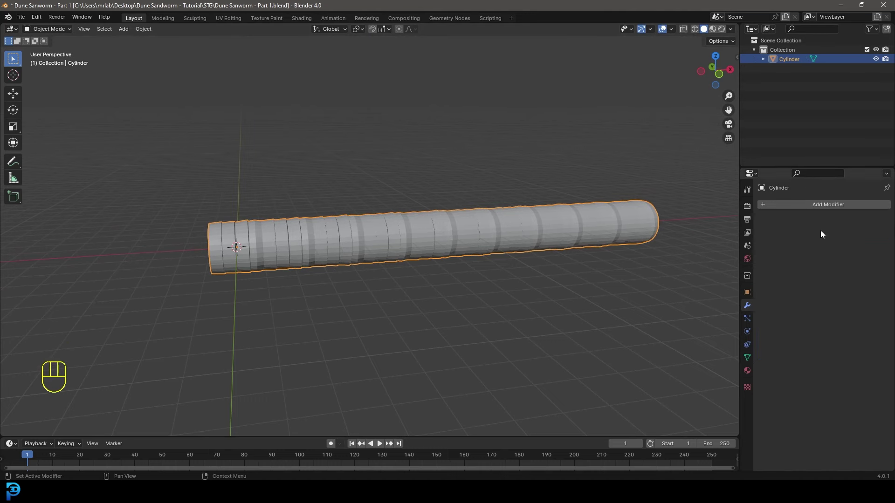
drag(602, 227, 567, 229)
drag(572, 241, 517, 241)
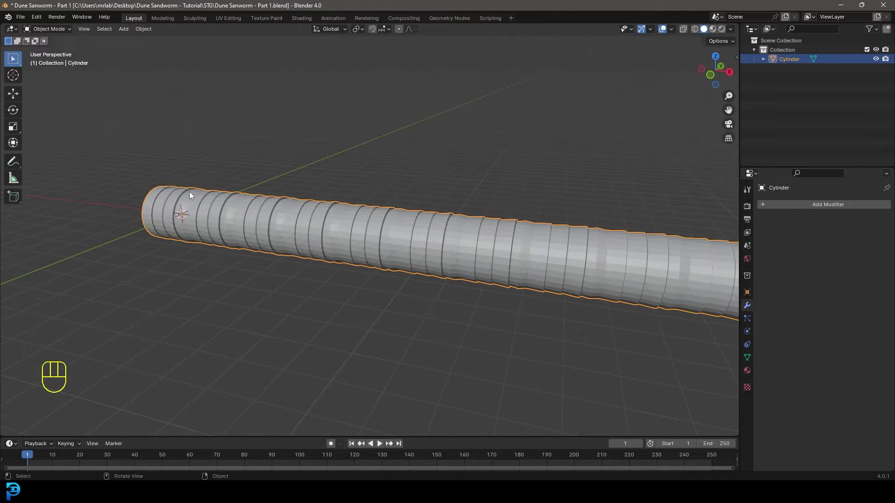
drag(205, 212, 267, 206)
drag(248, 246, 386, 224)
- Select the edge loop at the open end of the tube and view it from the front
drag(381, 231, 339, 228)
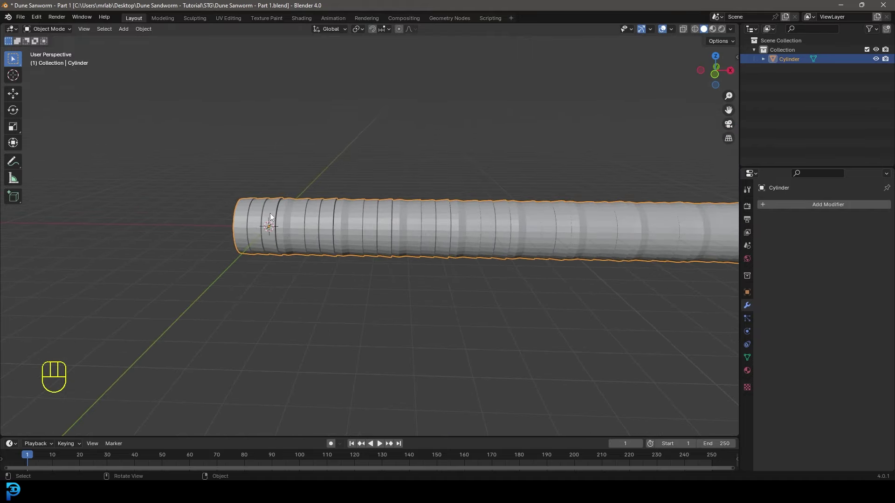
drag(597, 243, 555, 241)
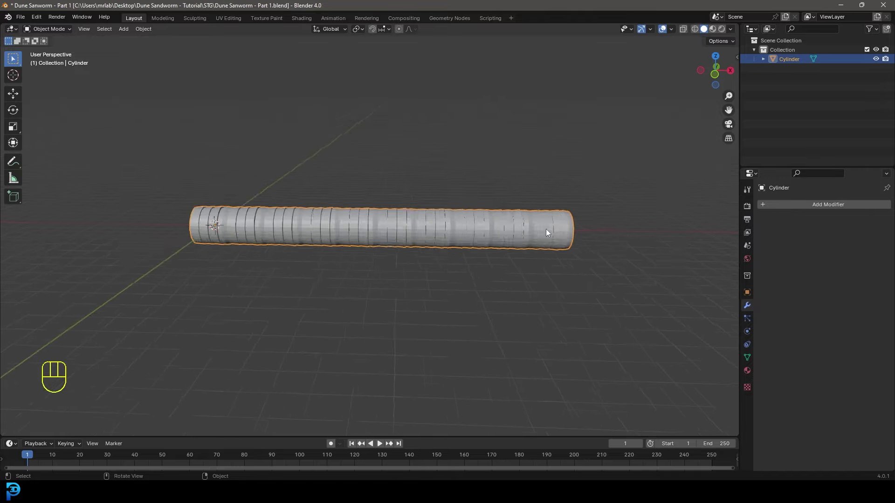
drag(551, 229, 505, 233)
key(Tab)
drag(549, 225, 519, 222)
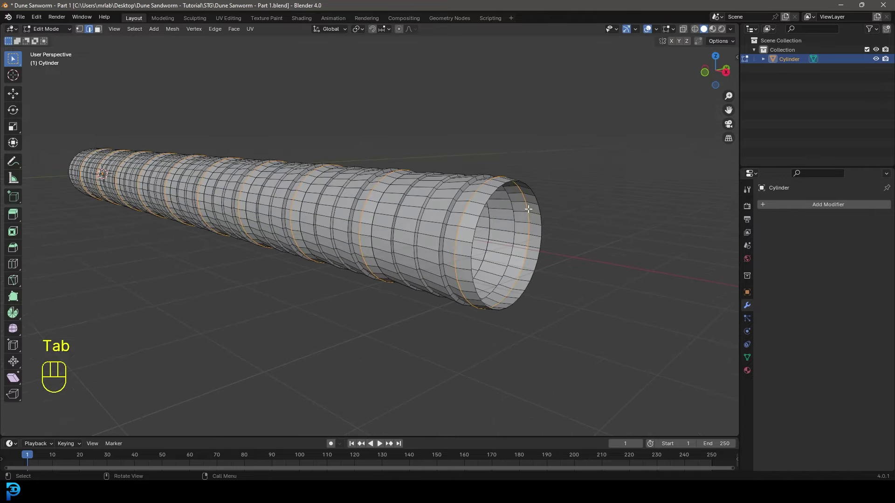
key(alt+a)
middle_click(539, 184)
drag(574, 216, 532, 209)
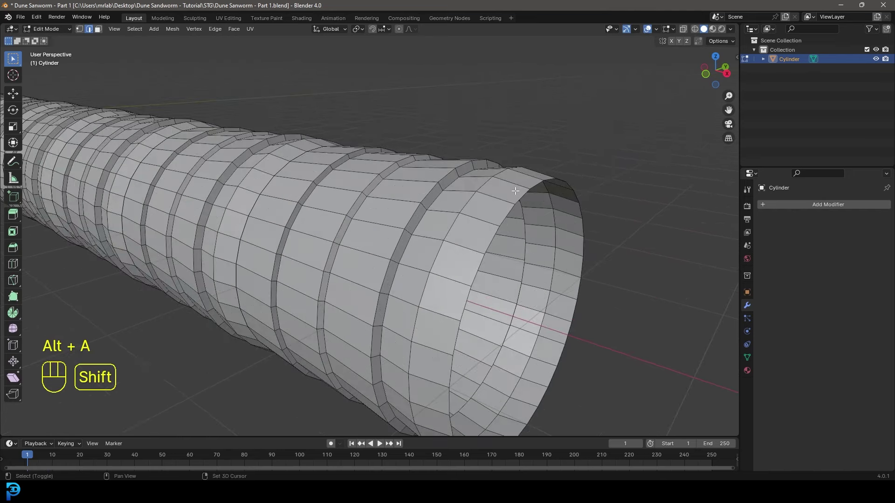
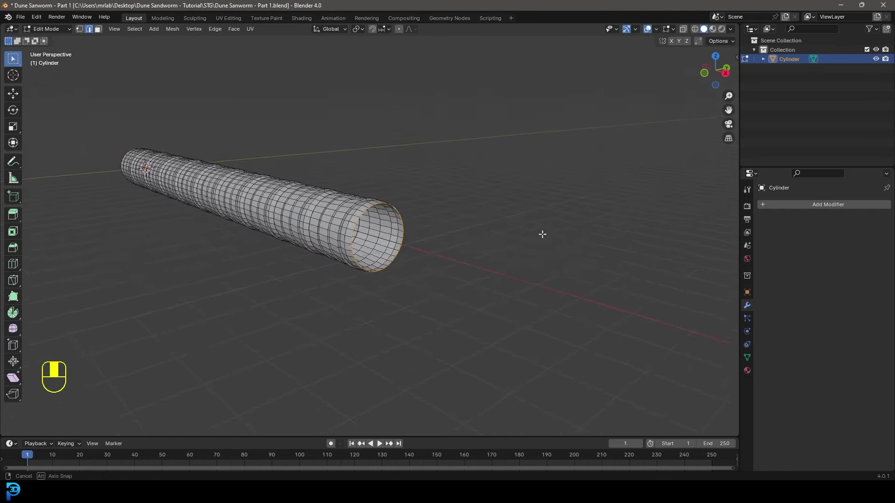
key(KP_1)
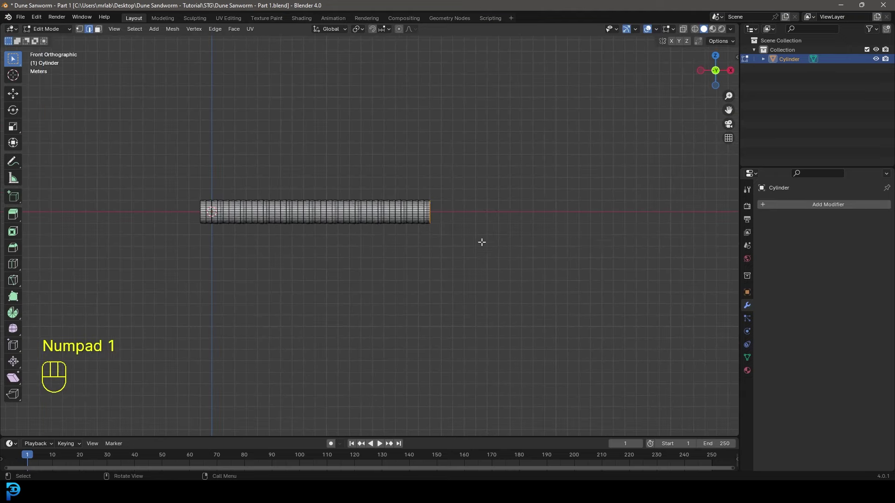
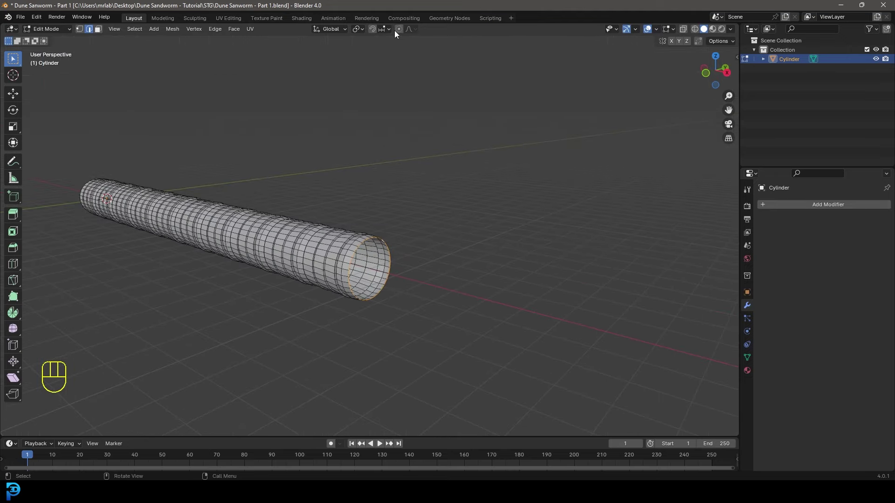
- With proportional editing on, scale the end ring's cross-section to taper the tail
click(400, 30)
key(shift+y)
key(s)
key(s)
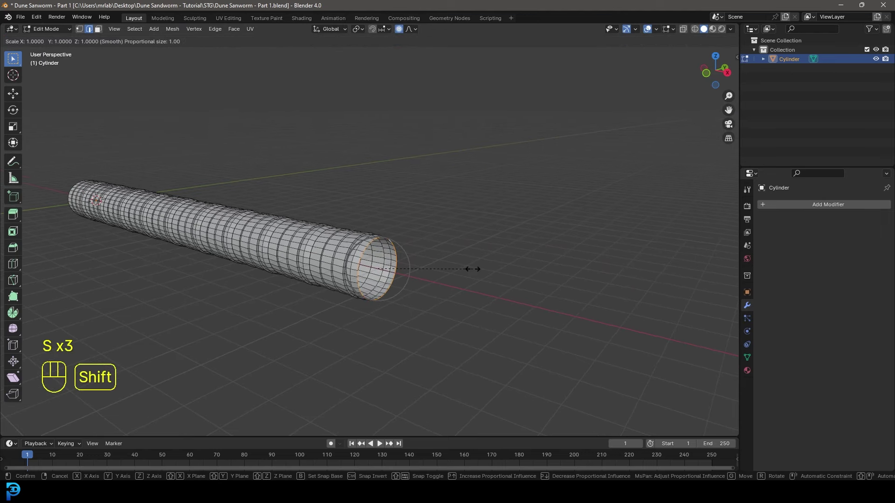
key(shift+x)
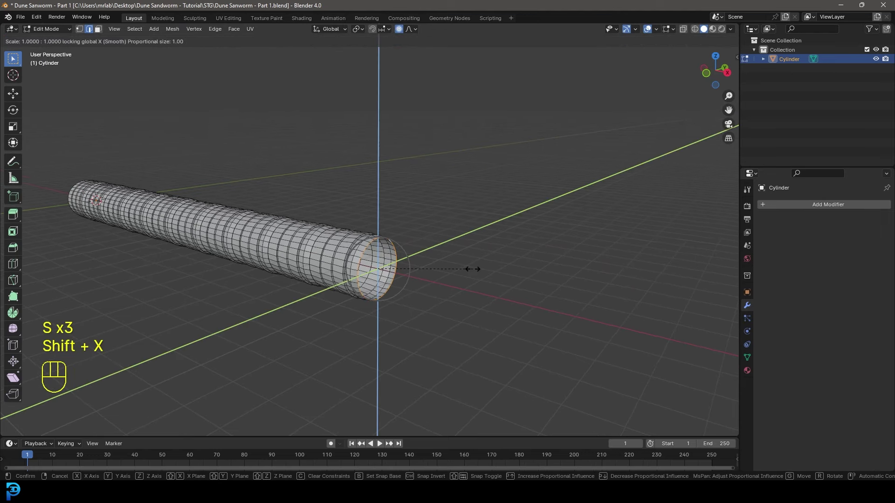
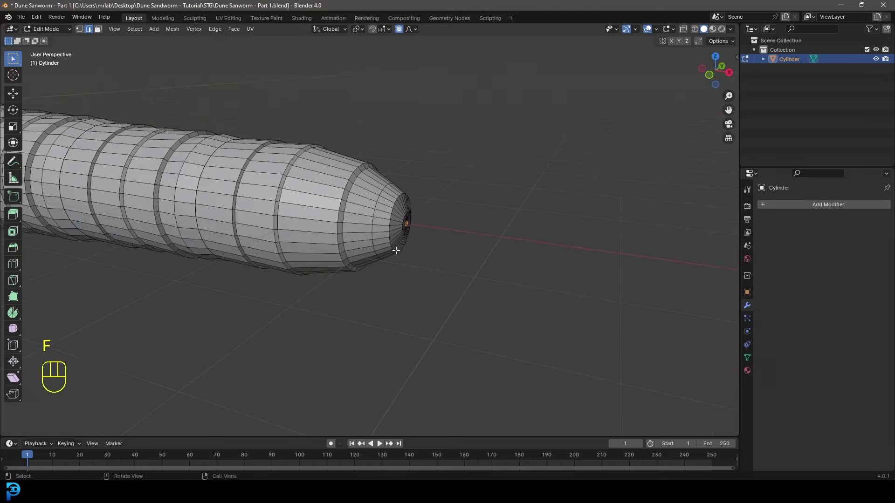
- Orbit around the tapered tail and pan along the body in front view
drag(332, 234, 456, 208)
key(KP_3)
key(KP_1)
drag(283, 236, 450, 238)
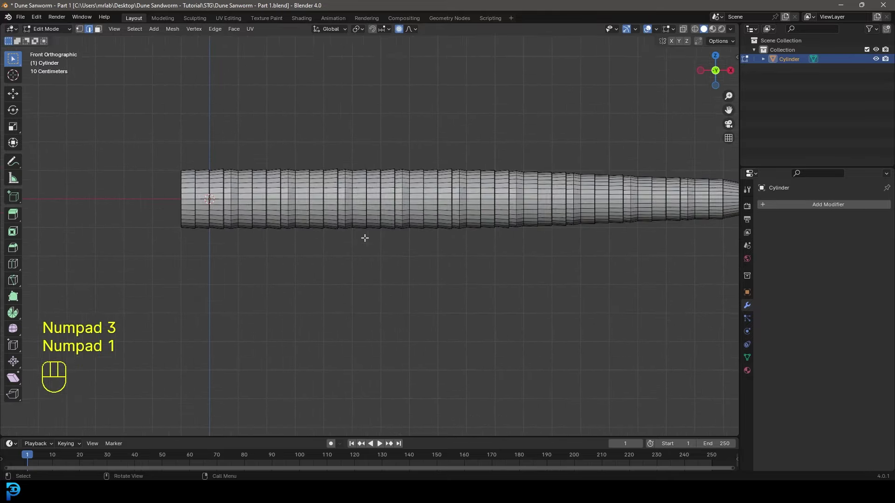
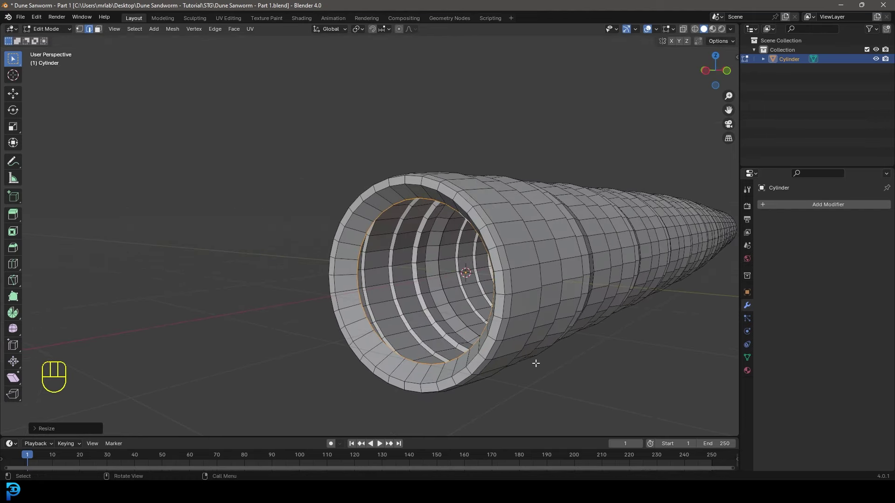
- Extrude the mouth ring inward along X and inset the inner cap face toward its centre
key(e)
key(x)
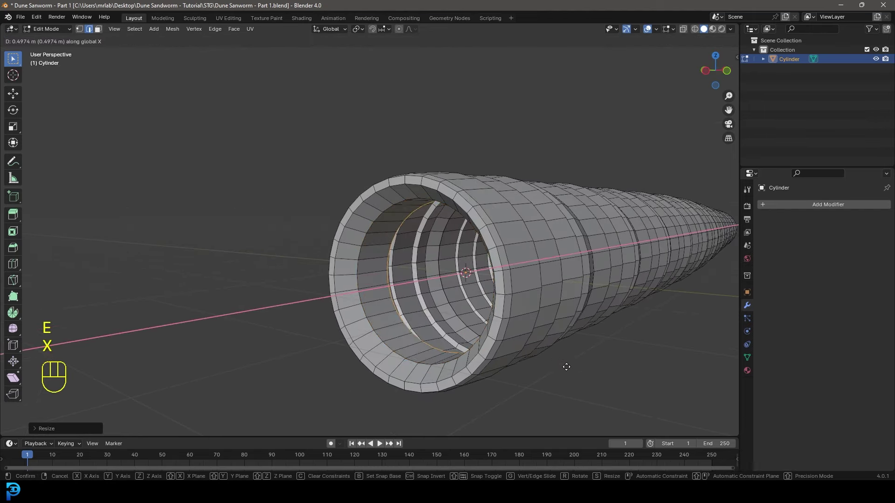
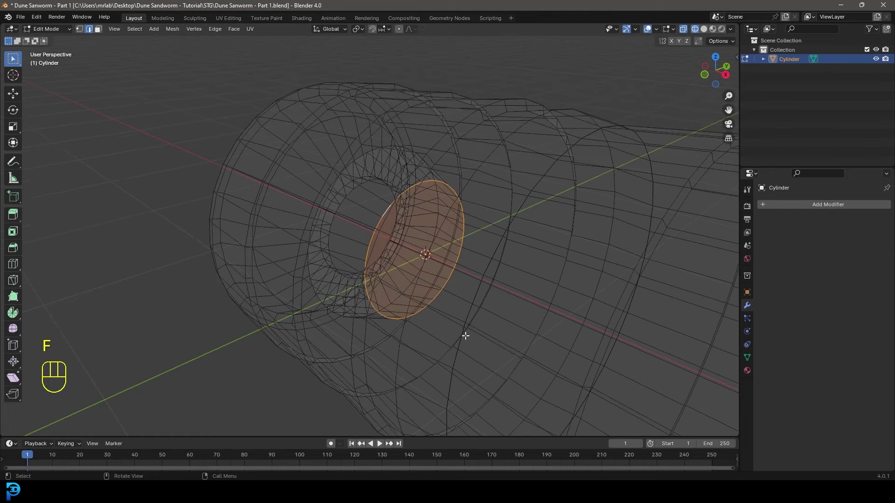
key(i)
click(526, 341)
drag(406, 311, 475, 302)
- Add a supporting edge loop beside a ring edge and resize it to keep the ridge crisp
key(z)
drag(384, 289, 459, 273)
drag(446, 227, 391, 248)
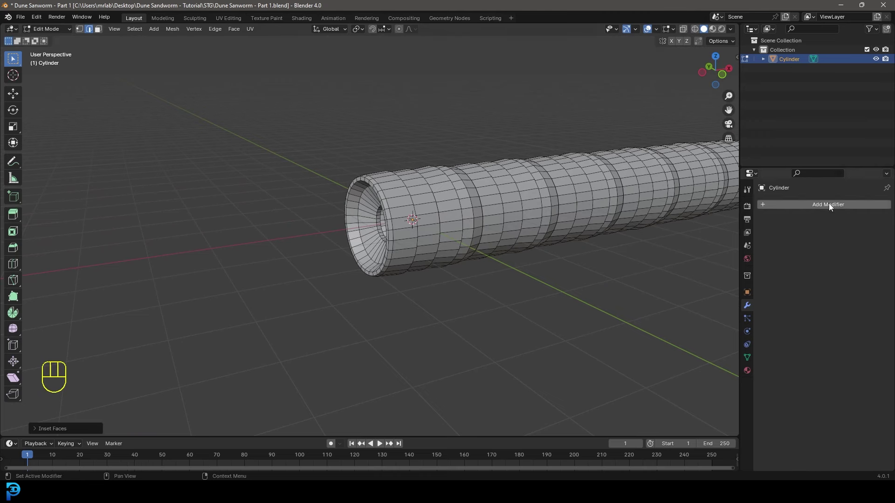
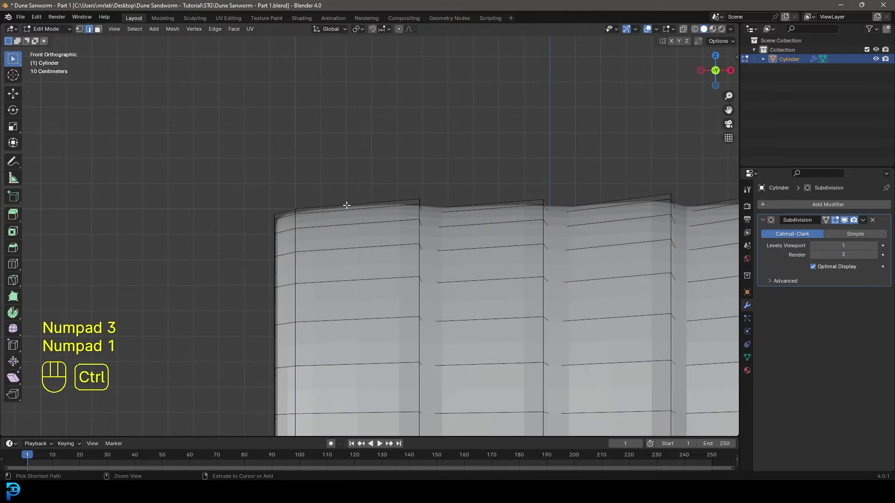
key(ctrl+r)
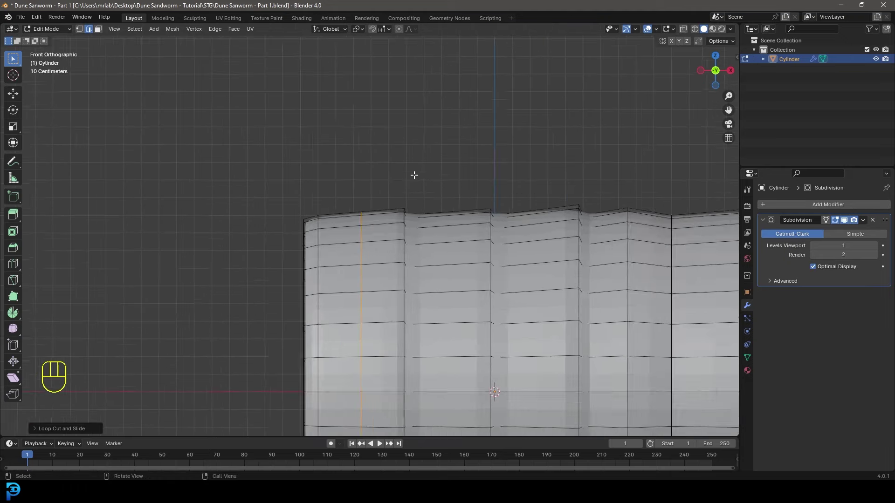
key(s)
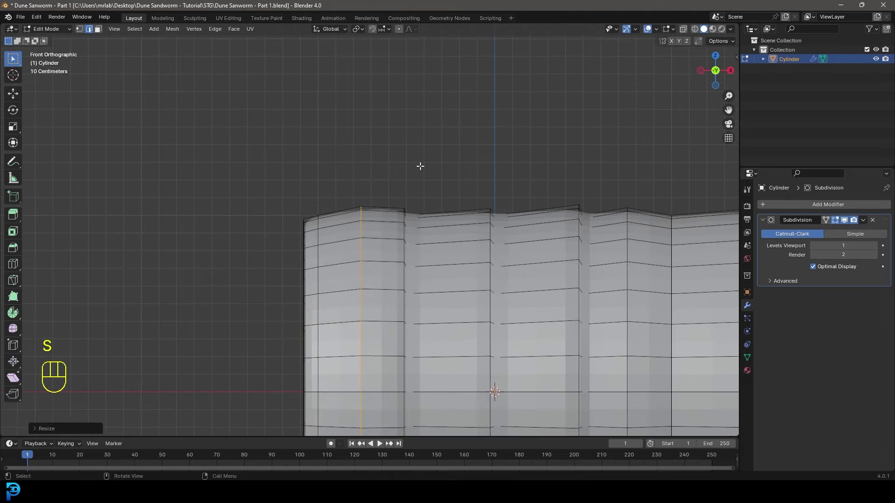
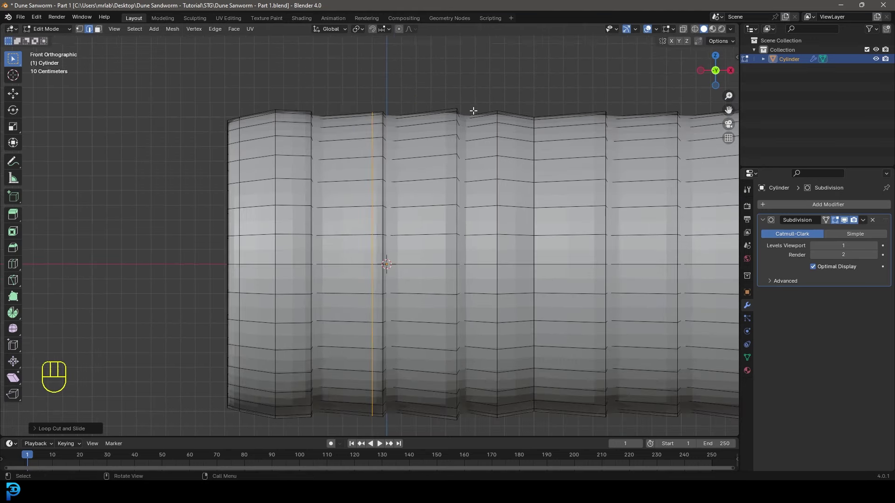
click(472, 99)
- Inspect the smooth-shaded mouth end in perspective and from the front view
key(Tab)
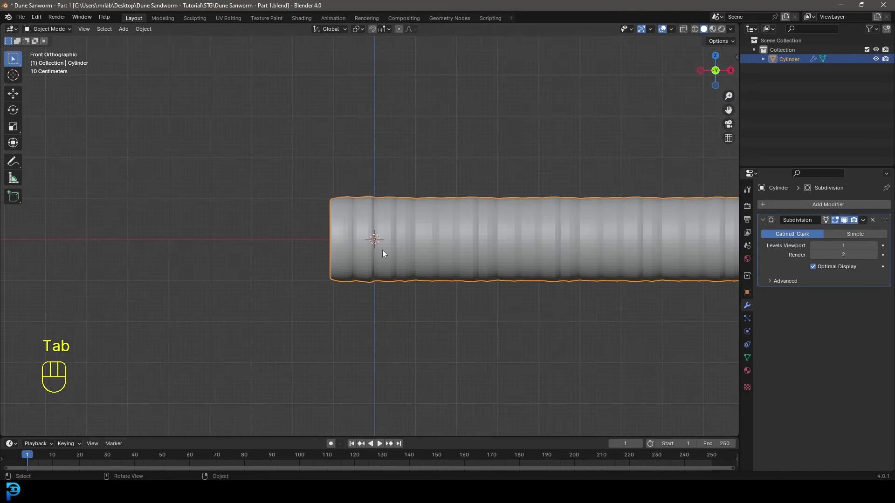
drag(357, 173, 395, 185)
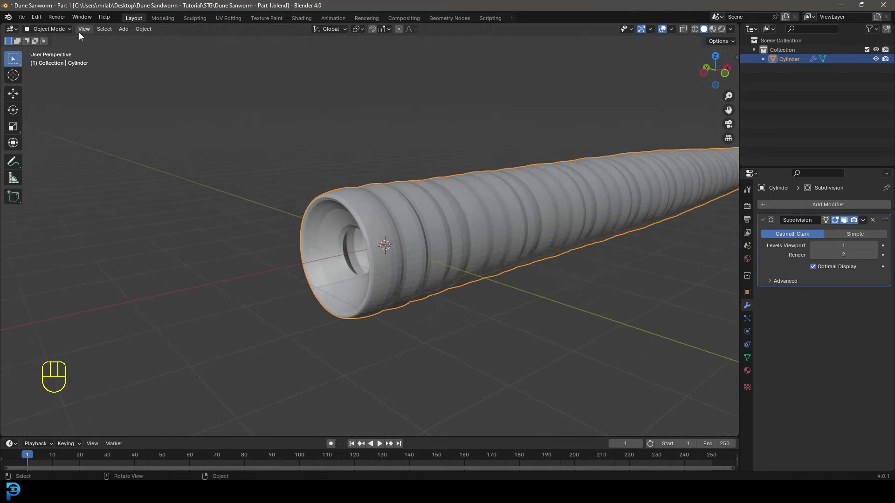
drag(426, 149, 387, 148)
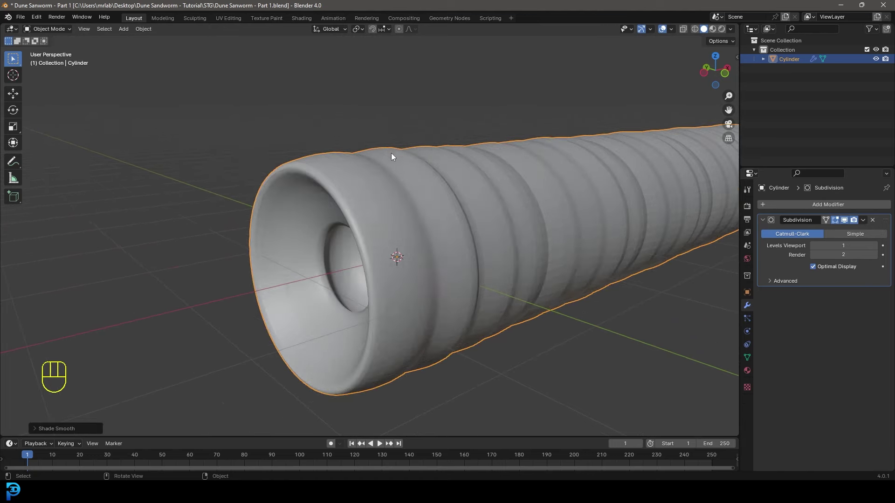
drag(360, 230, 362, 233)
drag(467, 241, 403, 234)
key(KP_1)
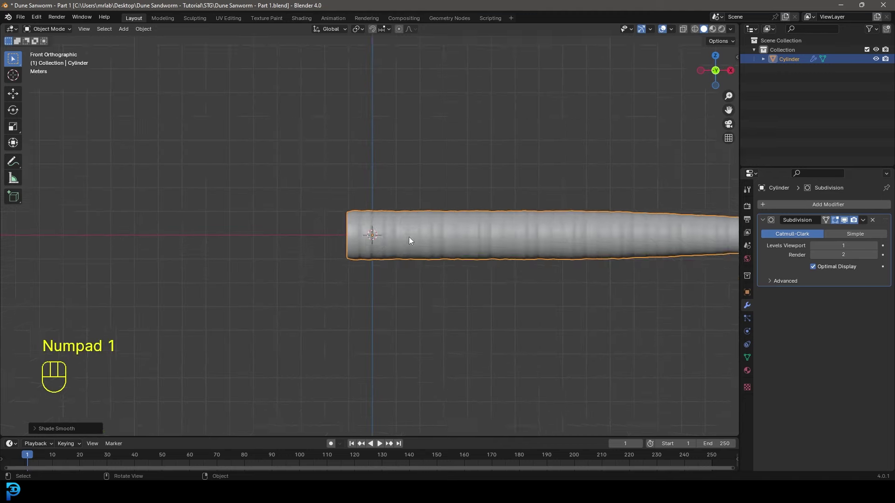
drag(483, 256, 448, 244)
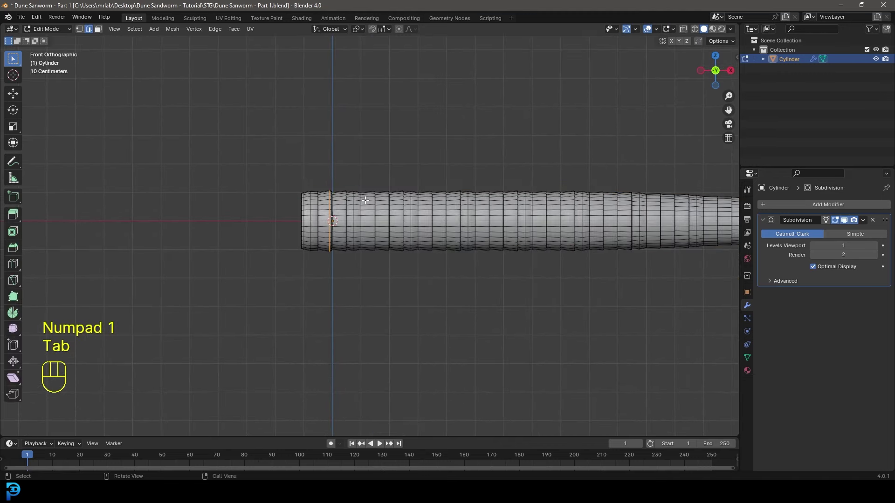
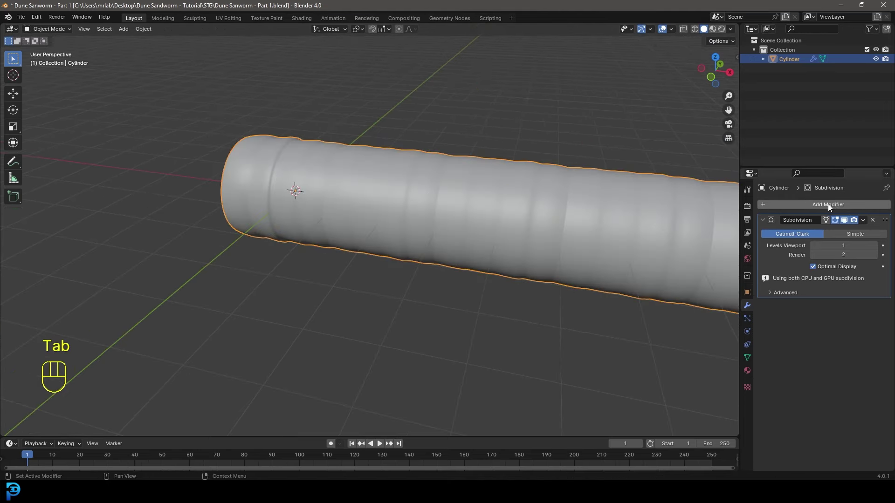
drag(837, 204, 730, 217)
middle_click(532, 245)
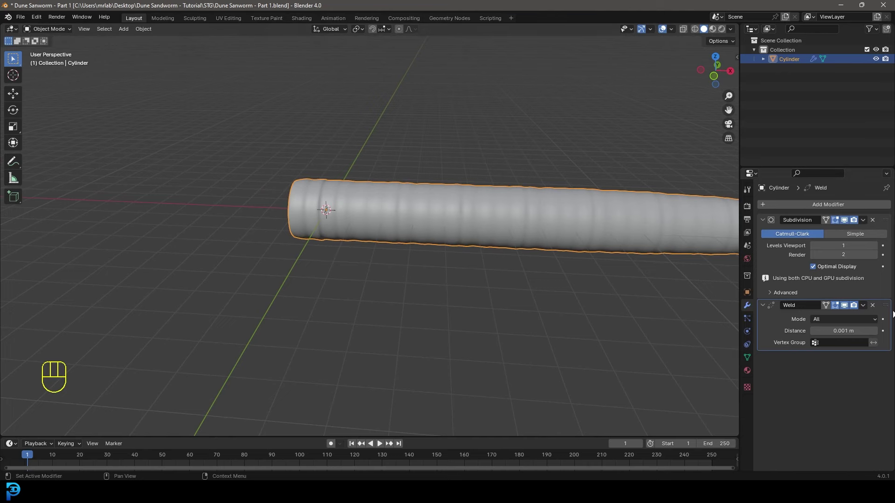
drag(885, 305, 788, 229)
drag(524, 230, 453, 233)
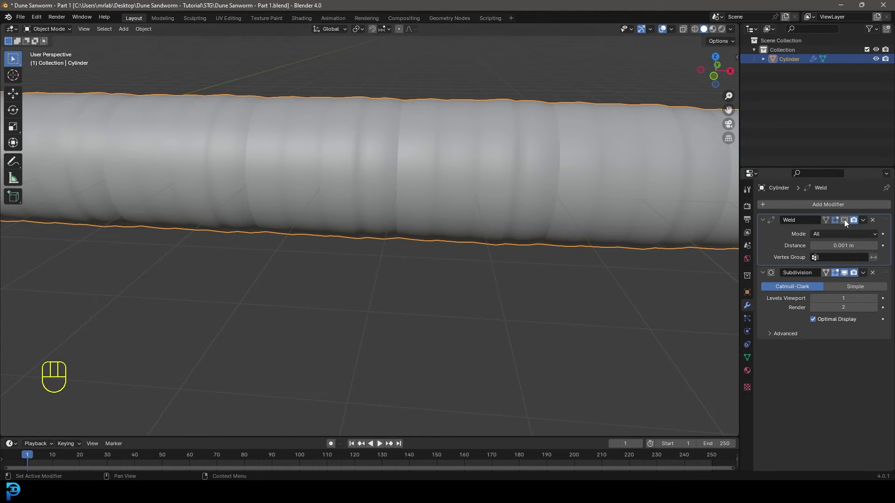
drag(505, 186, 495, 176)
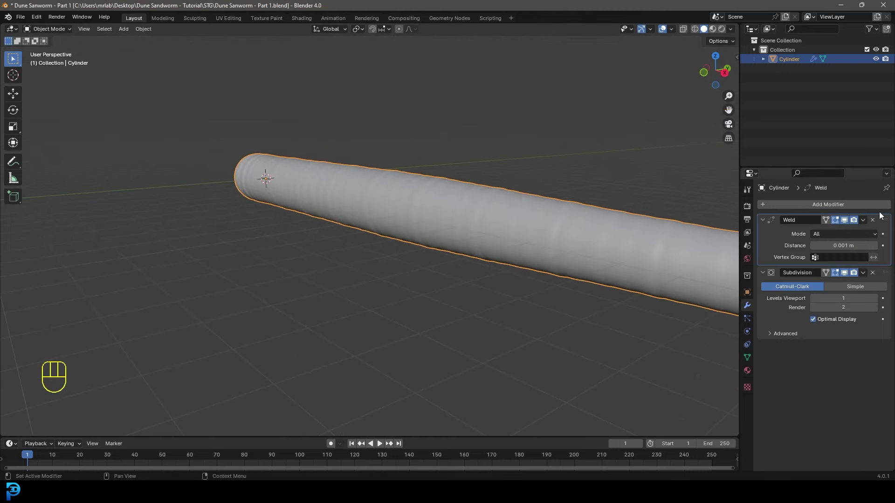
drag(867, 222, 834, 235)
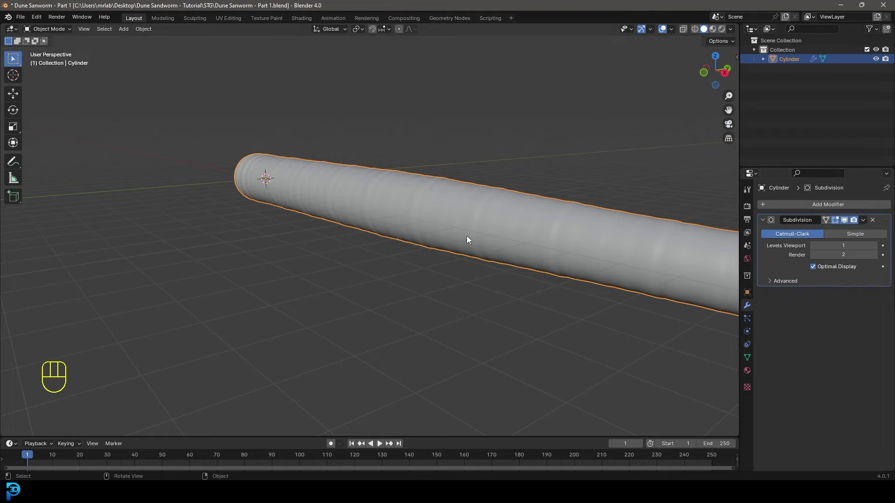
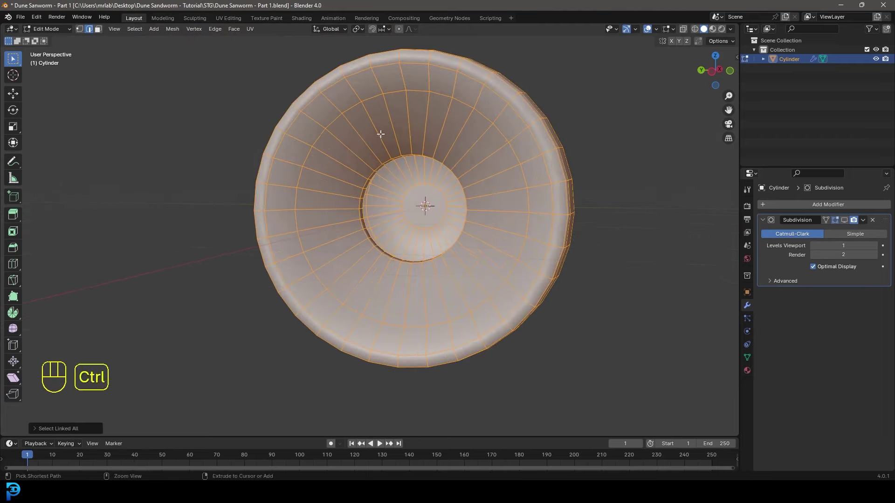
- Slide an extra edge loop near the mouth's inner rim, add a body ring loop, and return to object level
key(ctrl+r)
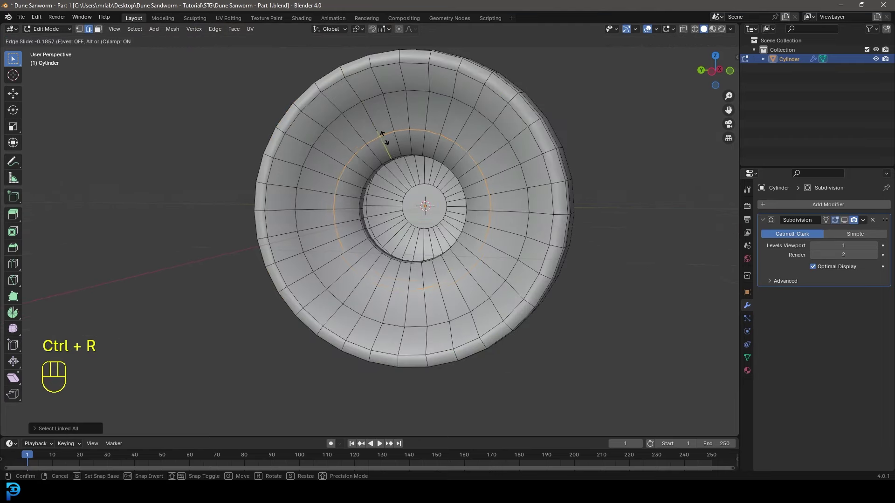
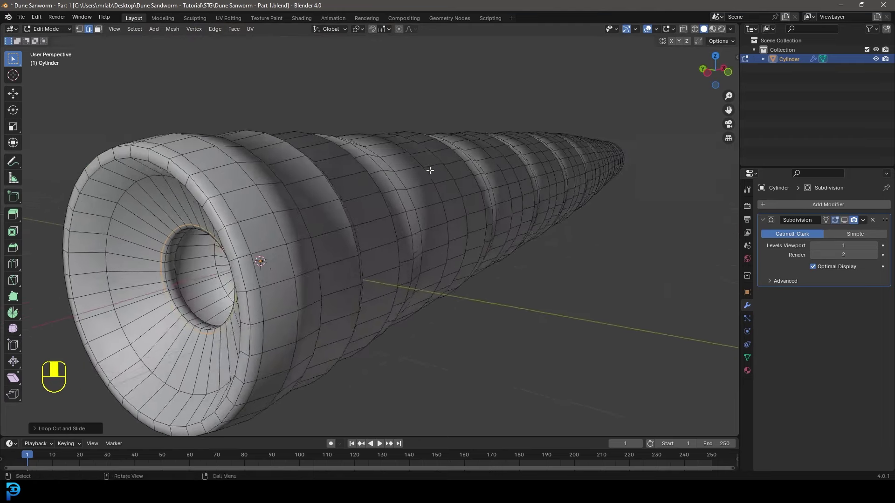
drag(269, 219, 307, 216)
key(g)
key(y)
key(x)
click(306, 220)
key(Tab)
drag(370, 234, 326, 237)
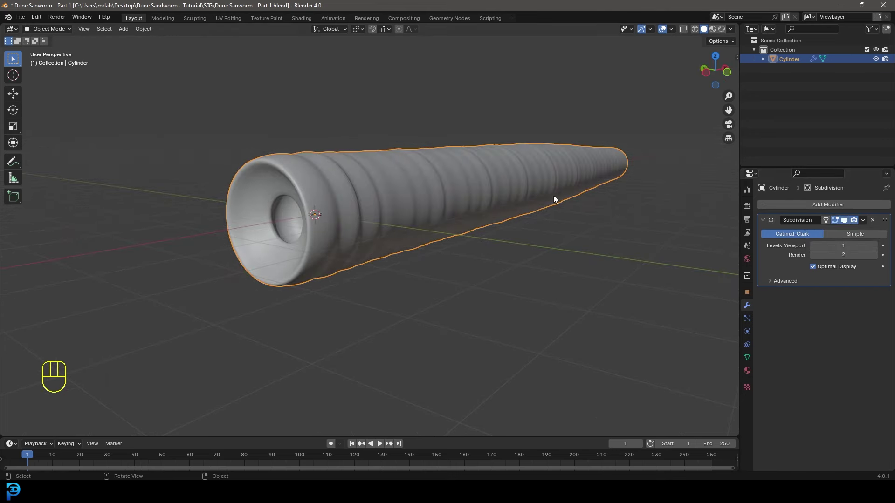
- Smooth the whole worm body with a Subdivision Surface modifier
drag(394, 200, 342, 199)
drag(332, 205, 402, 203)
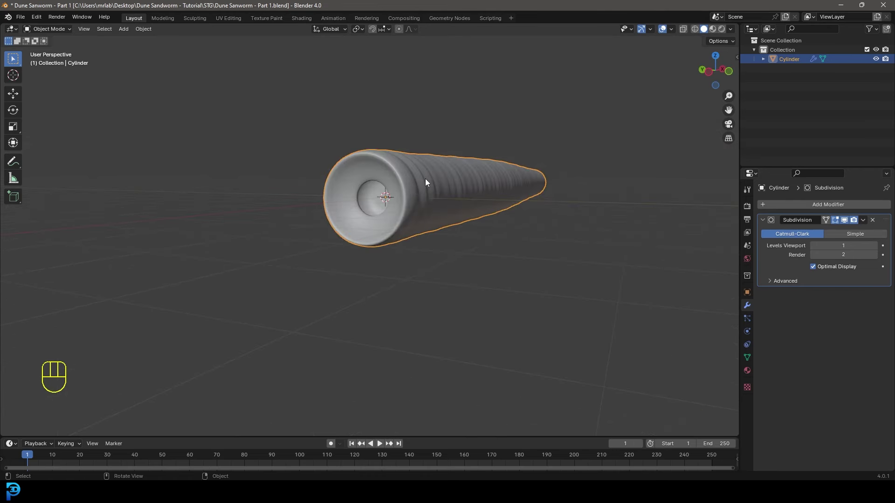
drag(424, 180, 387, 179)
drag(224, 193, 268, 195)
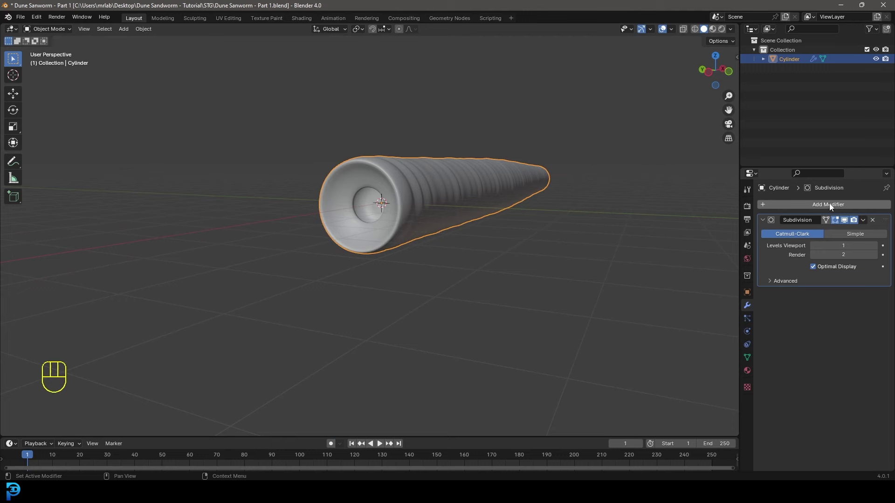
- Add a Displace modifier with a new Clouds texture to roughen the skin
drag(829, 206, 739, 215)
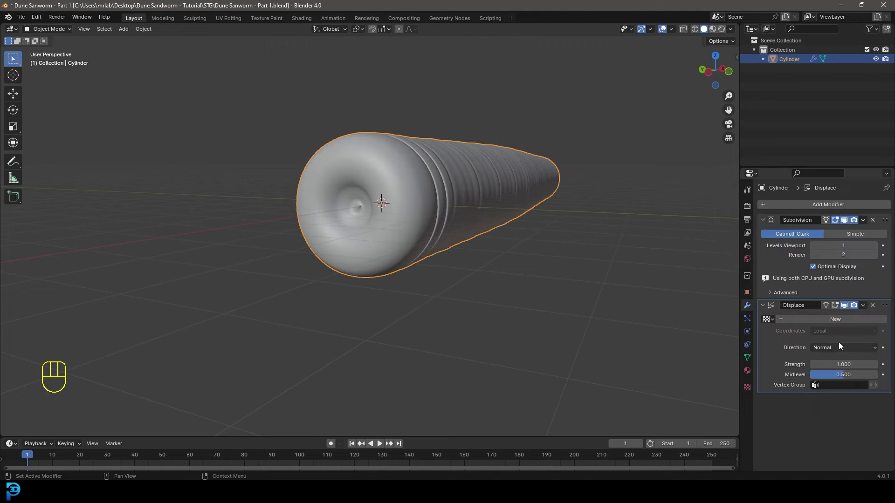
click(848, 320)
drag(750, 389, 840, 269)
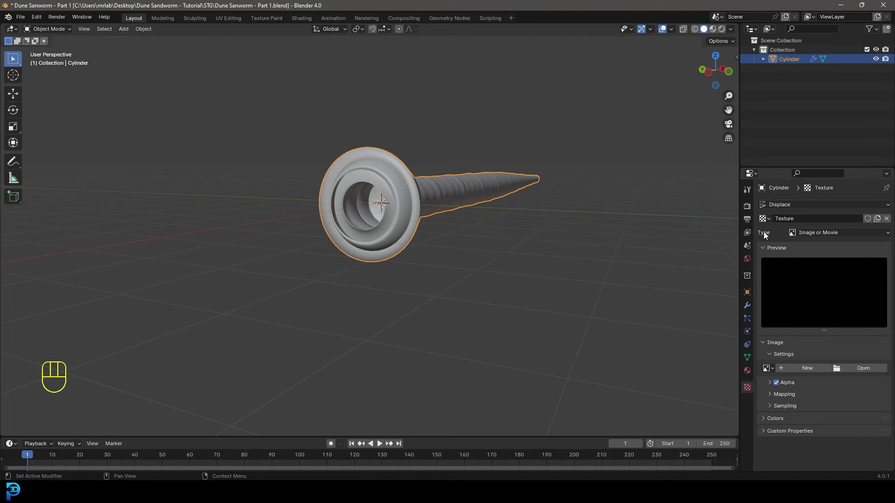
drag(816, 238, 817, 269)
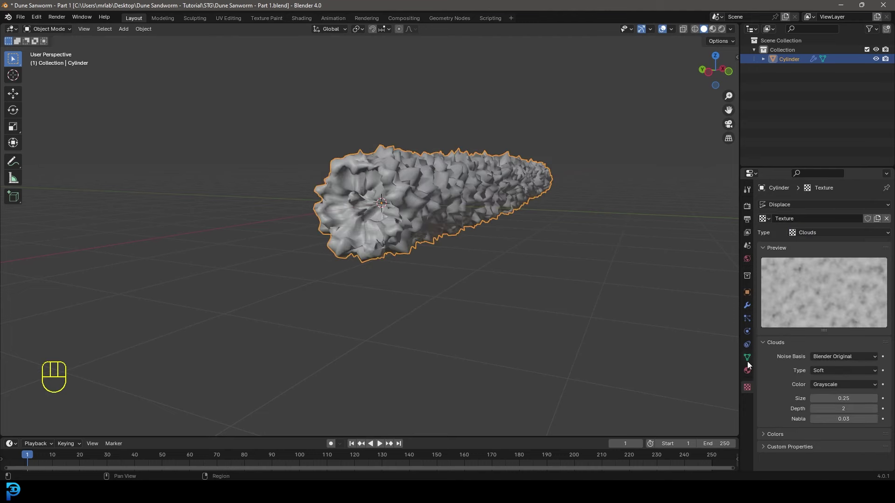
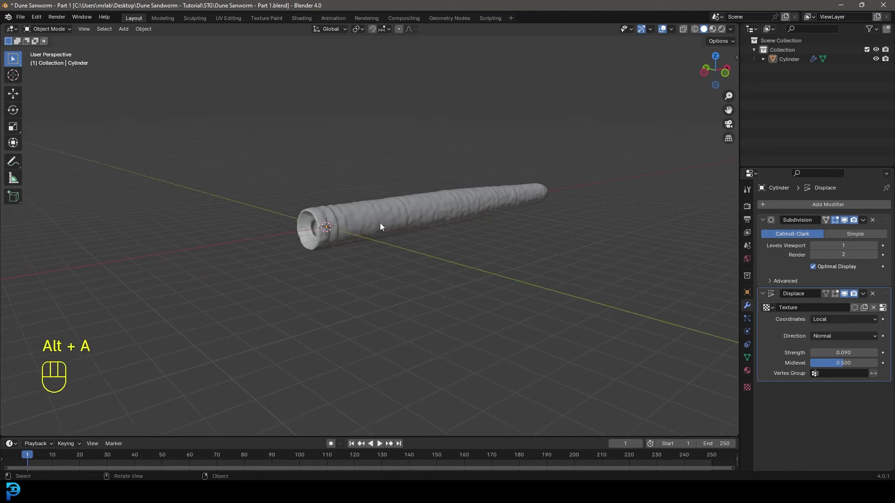
- Inspect the worm from the front and near its mouth end, briefly checking its mesh in Edit Mode
drag(369, 227, 413, 227)
key(KP_1)
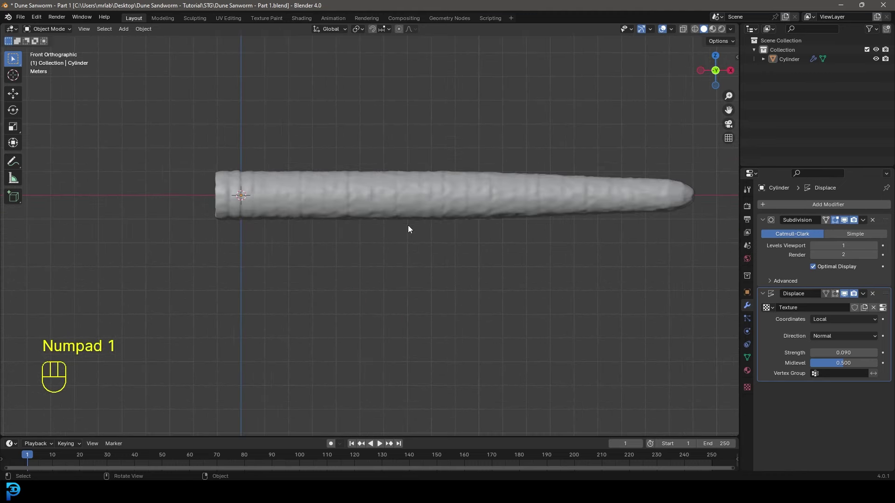
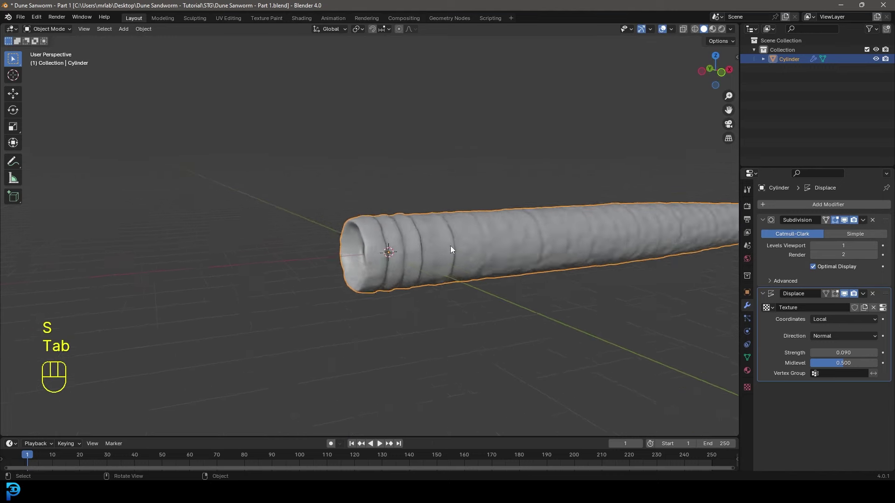
drag(480, 257, 446, 257)
drag(462, 260, 442, 261)
key(Tab)
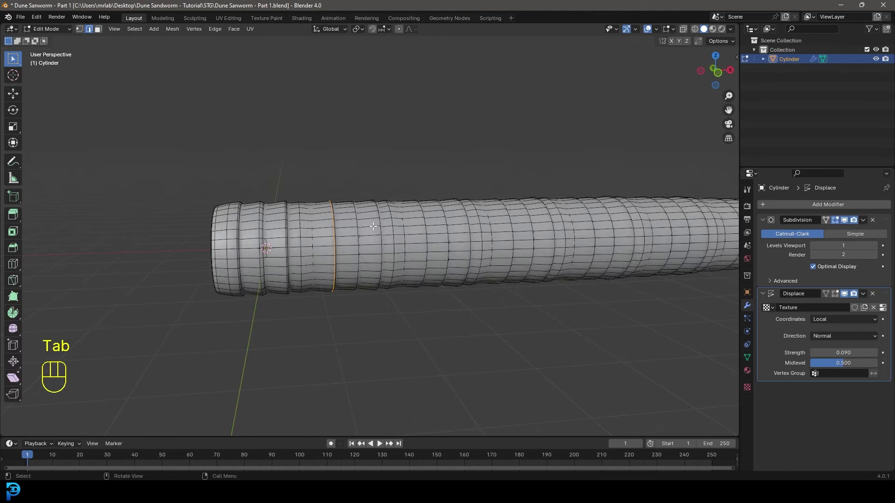
key(Tab)
drag(344, 238, 464, 234)
key(KP_1)
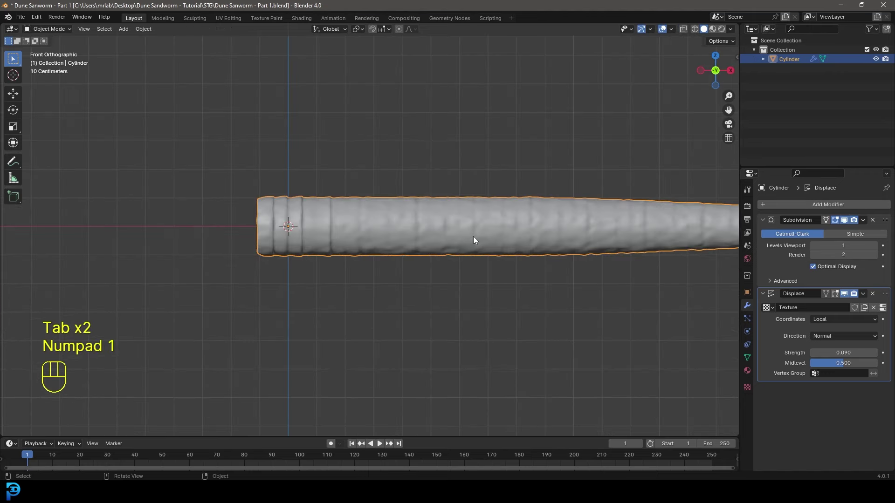
- Orbit around the worm's body and toggle Edit Mode once more, ending in Object Mode
middle_click(315, 220)
drag(449, 198, 404, 210)
drag(387, 212, 459, 221)
drag(562, 233, 461, 239)
drag(459, 238, 466, 242)
key(Tab)
middle_click(442, 204)
key(Tab)
- Add a mesh Circle and rotate it 90° about Y so it stands upright across the worm
key(shift+a)
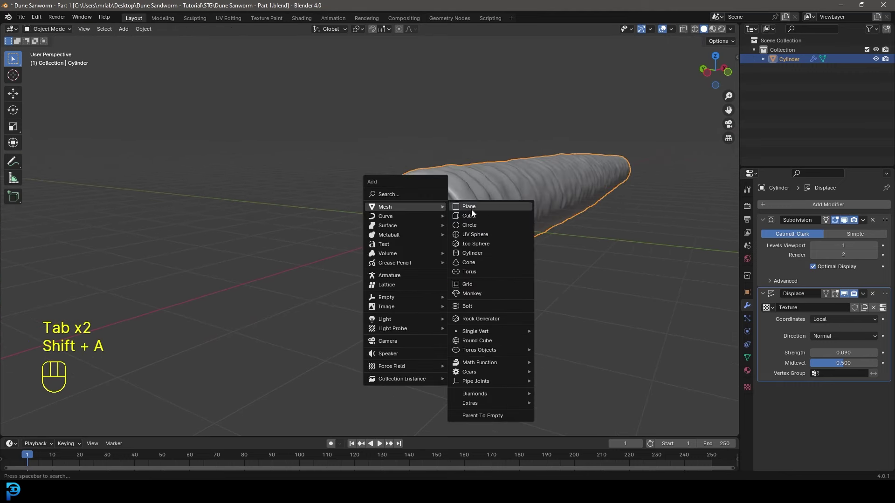
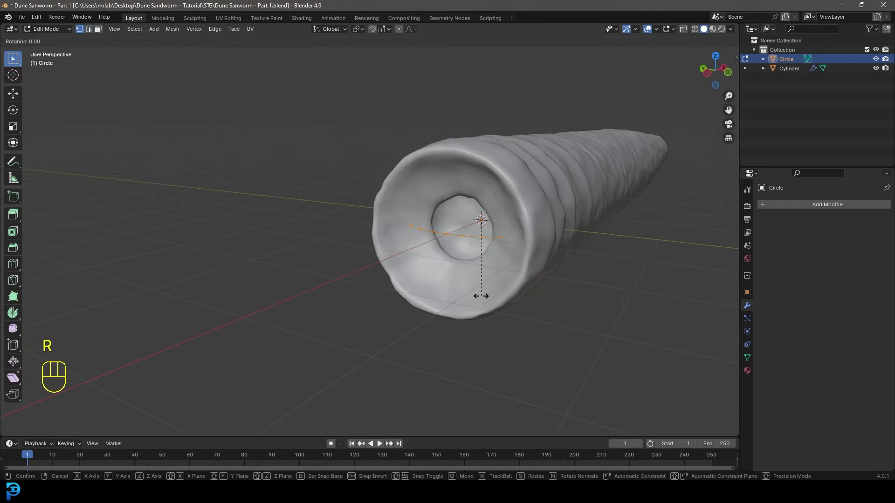
key(y)
key(9)
key(0)
key(Return)
key(z)
drag(511, 255, 447, 259)
- In front wireframe view, move the worm body about 0.9 m along X so the circle sits inside the mouth
key(KP_3)
key(KP_1)
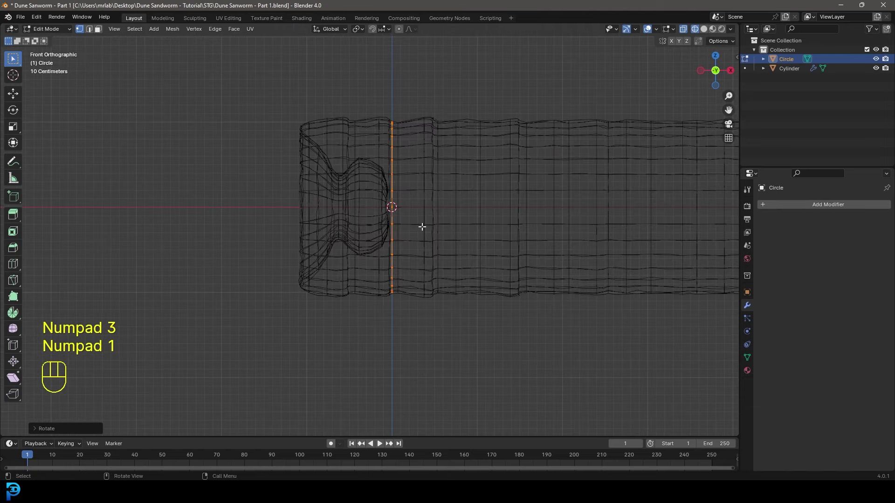
key(Tab)
click(439, 120)
key(g)
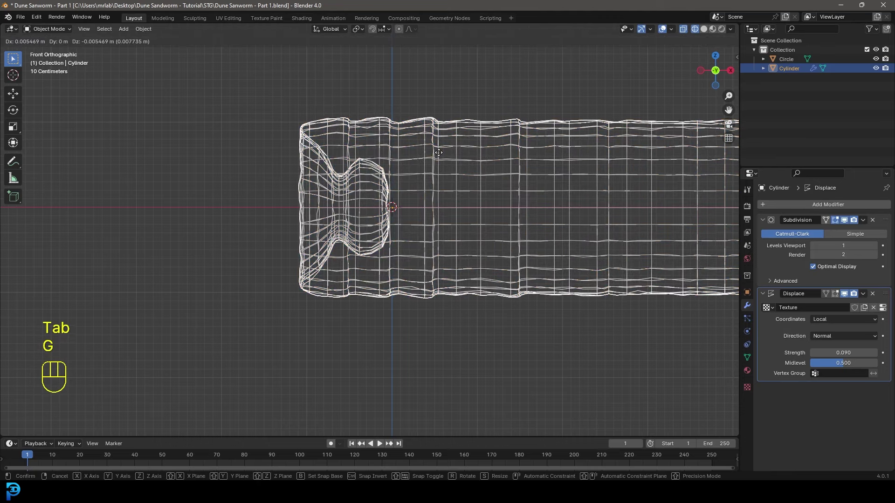
key(x)
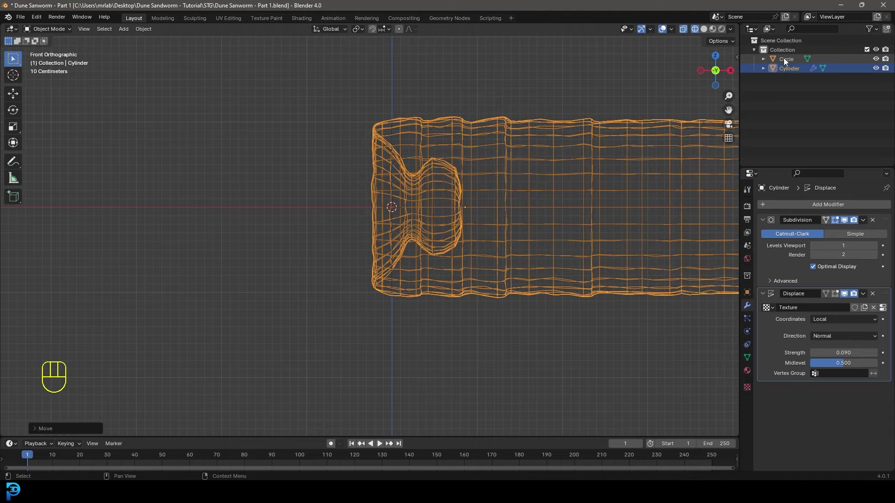
- Edit the circle and, from front view, scale its loop to fit just inside the mouth
drag(389, 142, 408, 150)
key(Tab)
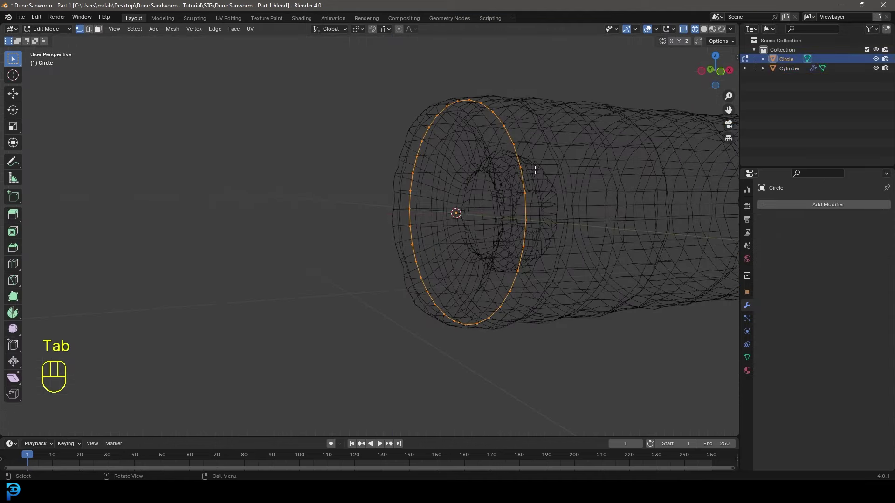
key(KP_3)
key(KP_1)
middle_click(508, 182)
drag(472, 167, 474, 227)
key(s)
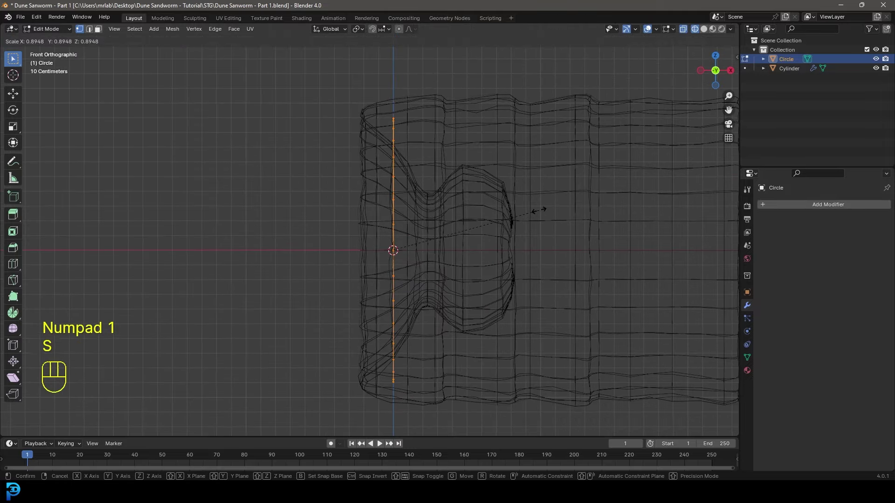
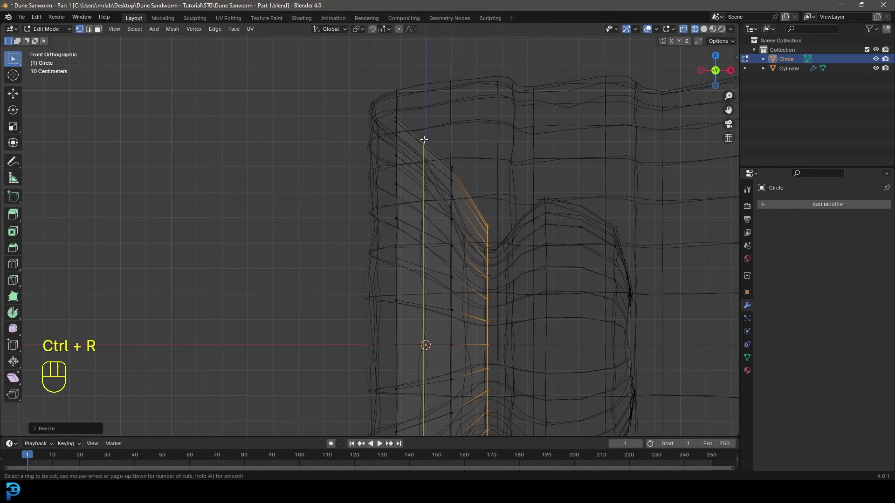
- Extrude and scale the loop inward, add loop cuts and fill faces into a sloped ring, checking normals
click(422, 136)
key(s)
click(506, 140)
key(a)
drag(424, 239, 489, 250)
key(z)
drag(590, 217, 646, 193)
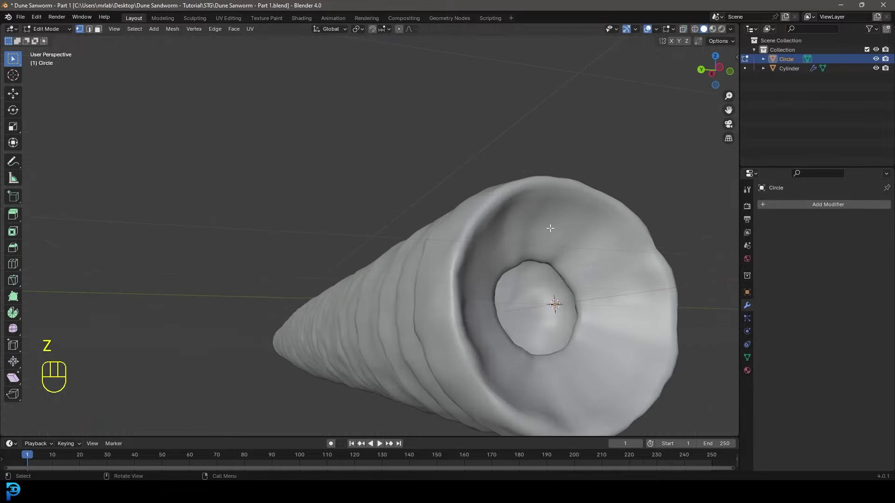
key(z)
drag(622, 299, 515, 306)
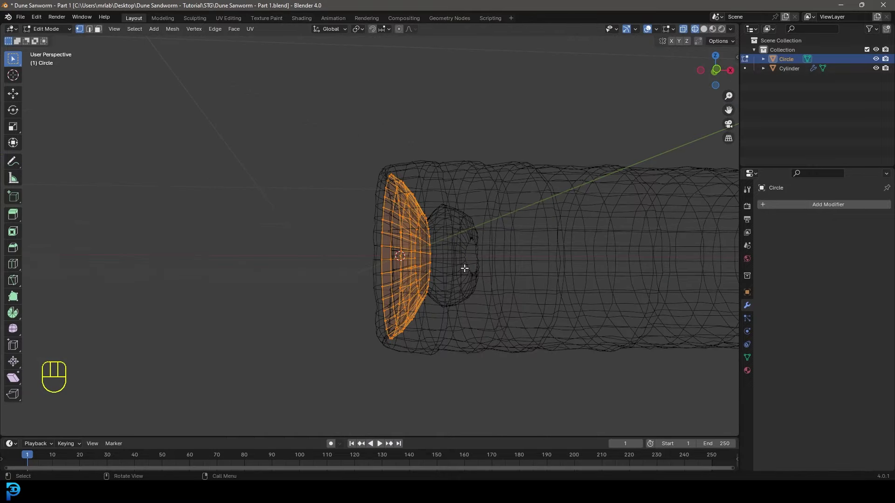
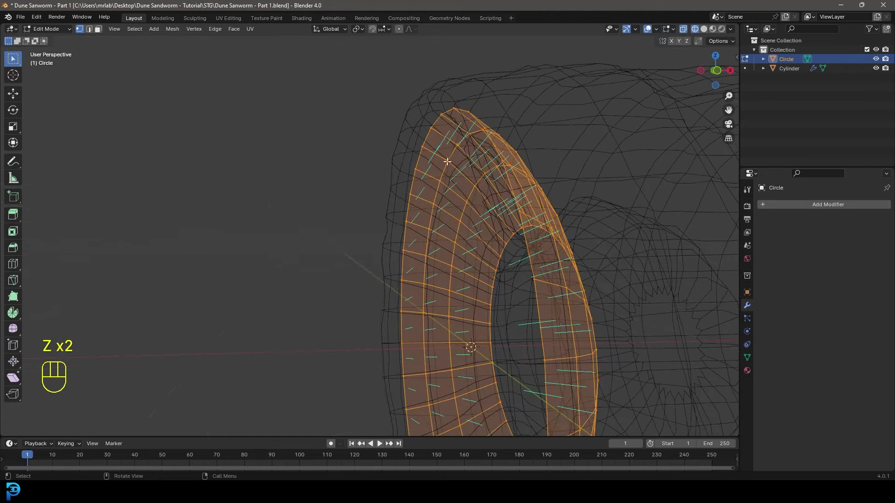
- Leave Edit Mode with the faceted ring fitted around the worm's mouth rim
drag(449, 265, 482, 267)
key(Tab)
key(z)
middle_click(474, 263)
middle_click(528, 249)
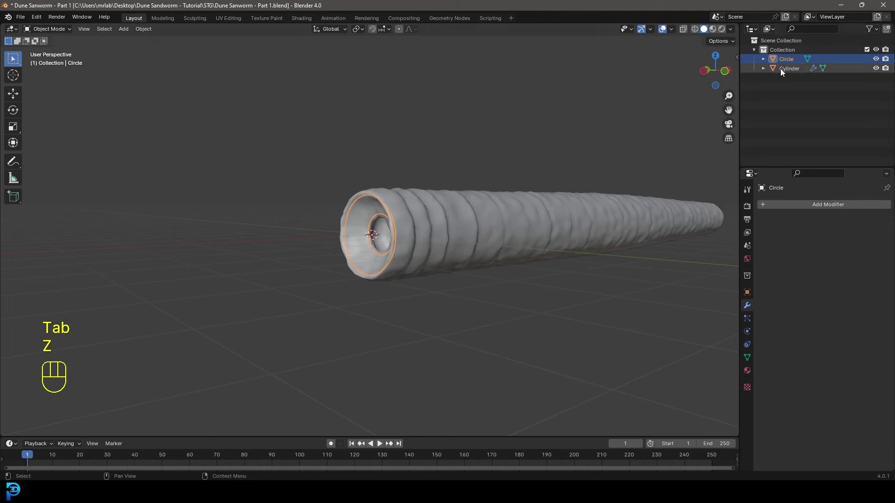
- Rename Cylinder to worm and Circle to teeth, hide worm, and shade the teeth ring smooth
click(797, 69)
drag(797, 68, 796, 69)
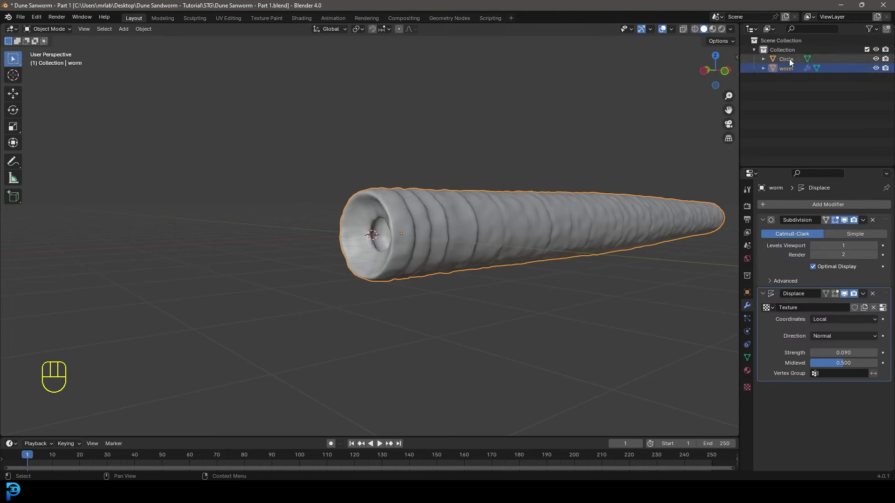
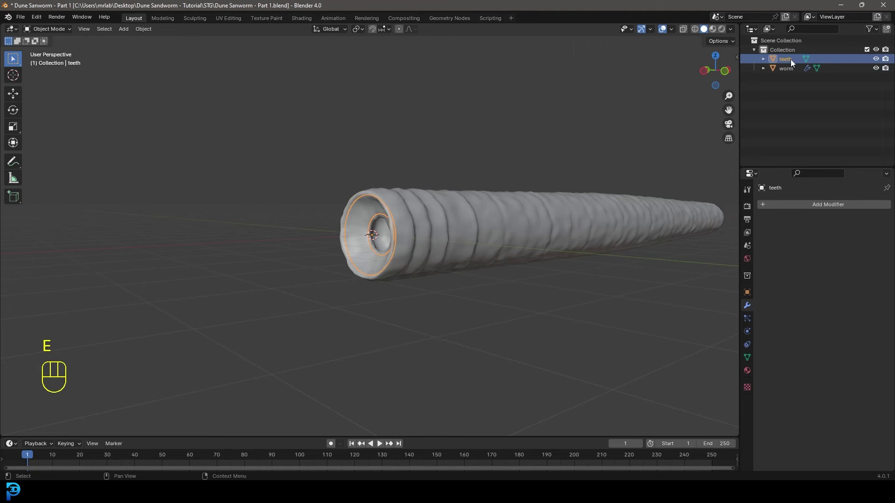
click(880, 68)
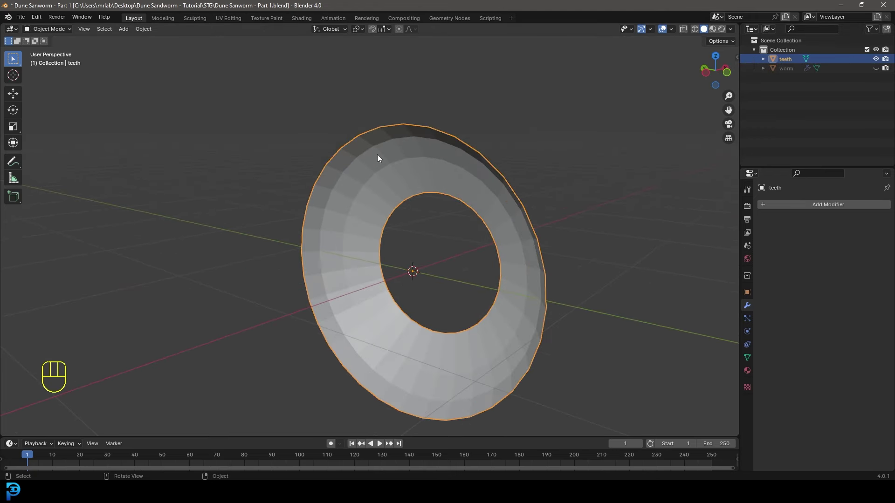
drag(381, 156, 353, 155)
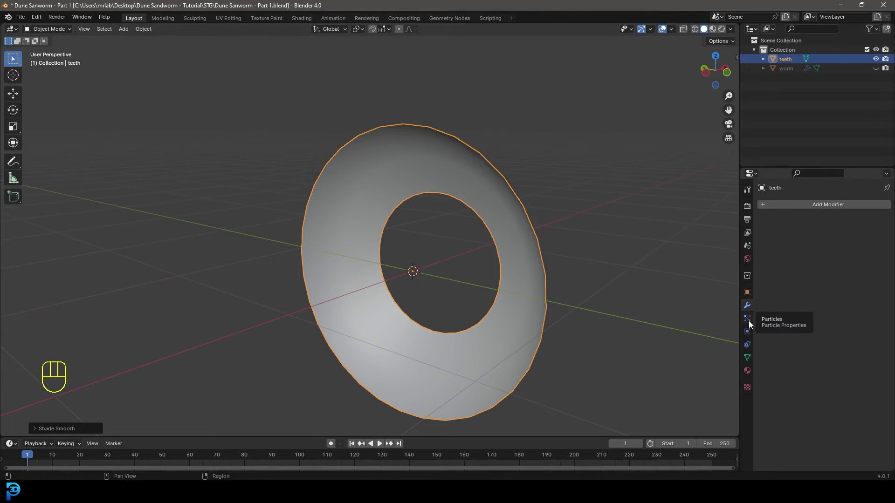
- Add a particle system to the teeth ring and set it to Hair with strands about 4 m long
click(751, 323)
click(890, 206)
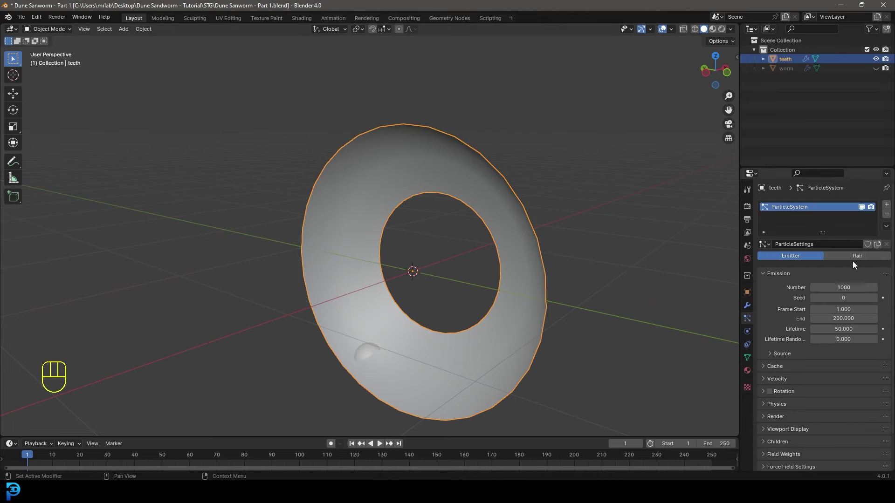
click(855, 257)
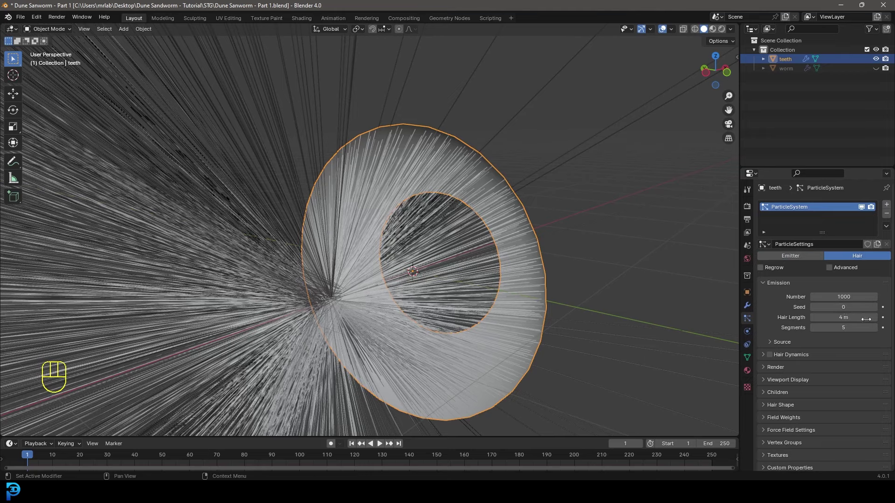
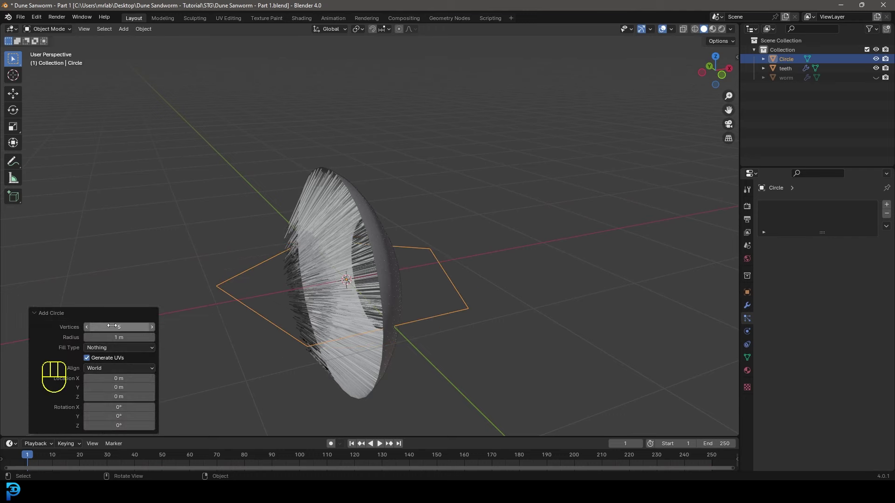
- Edit the new circle and extrude it upward along Z into a vertical column
click(43, 313)
middle_click(440, 289)
key(Tab)
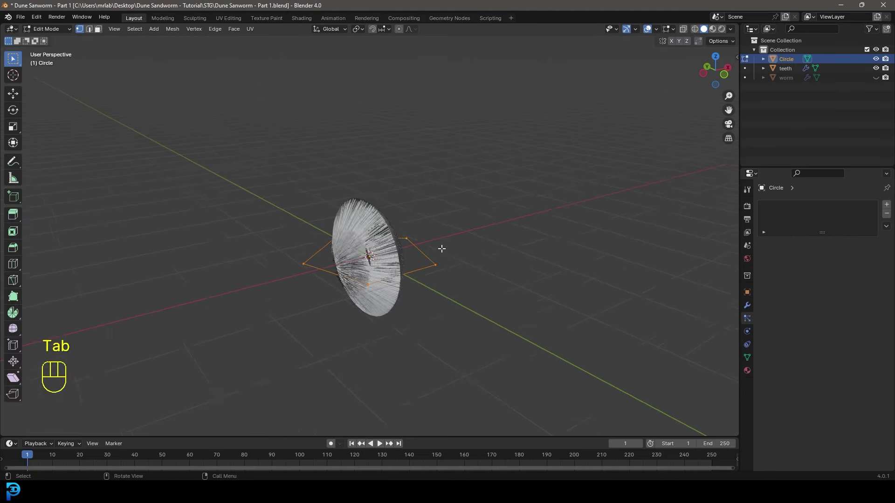
key(e)
key(z)
click(484, 48)
middle_click(451, 145)
key(g)
key(z)
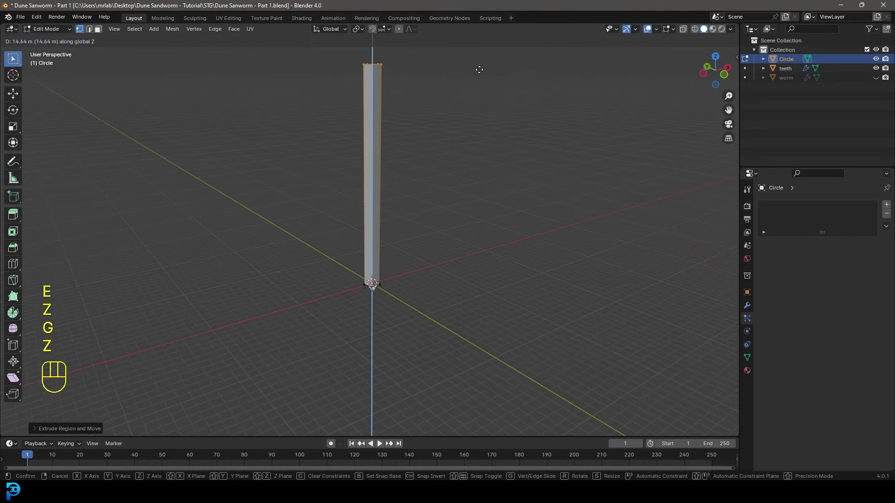
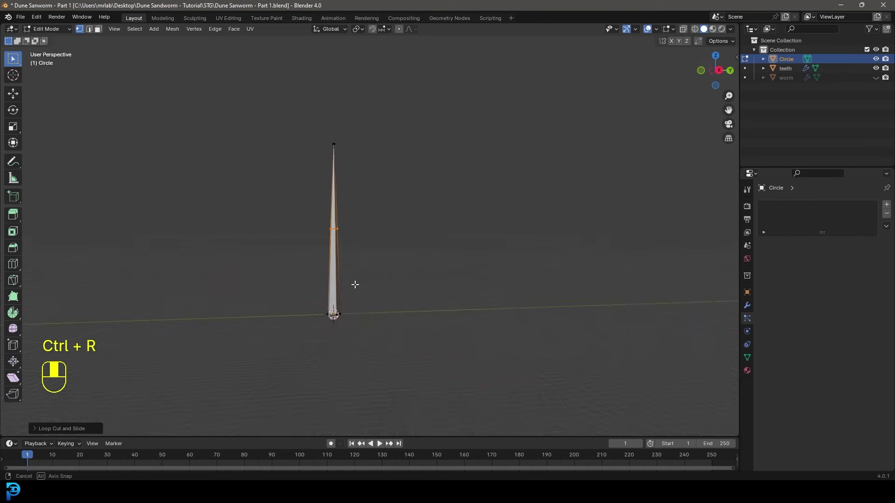
- From side view in wireframe, select the column's upper half and rotate it to bend the spike
key(KP_1)
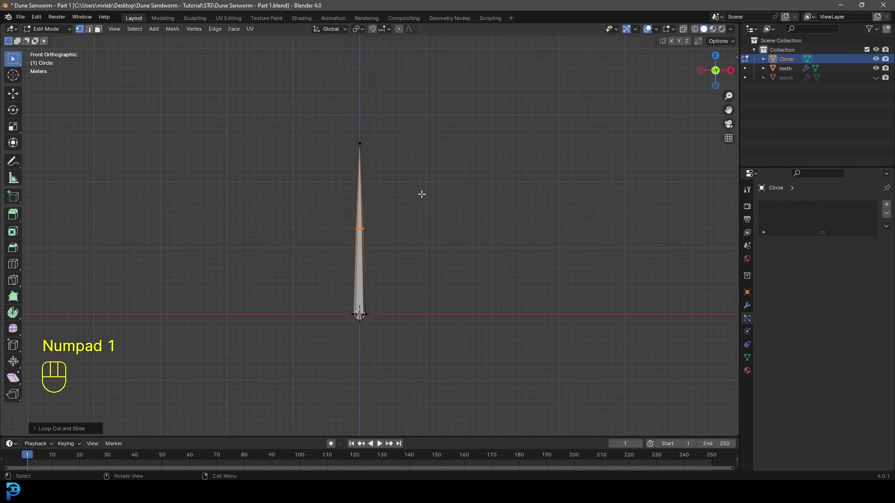
key(KP_3)
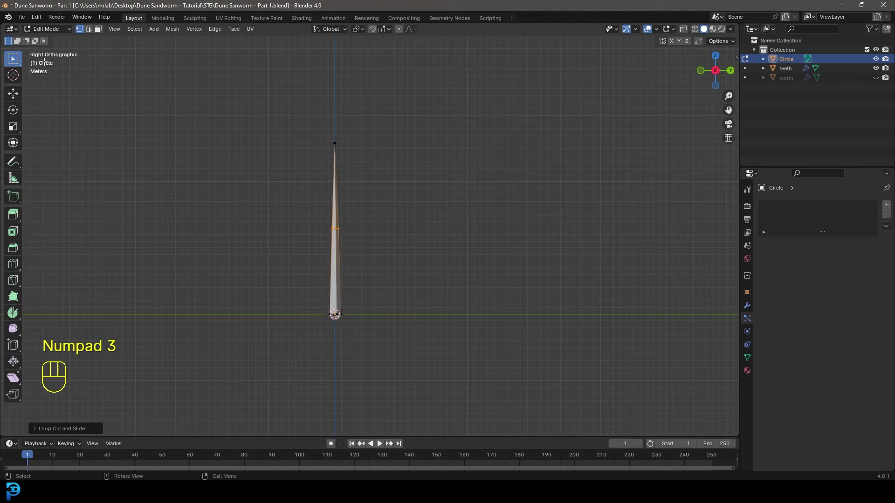
click(393, 246)
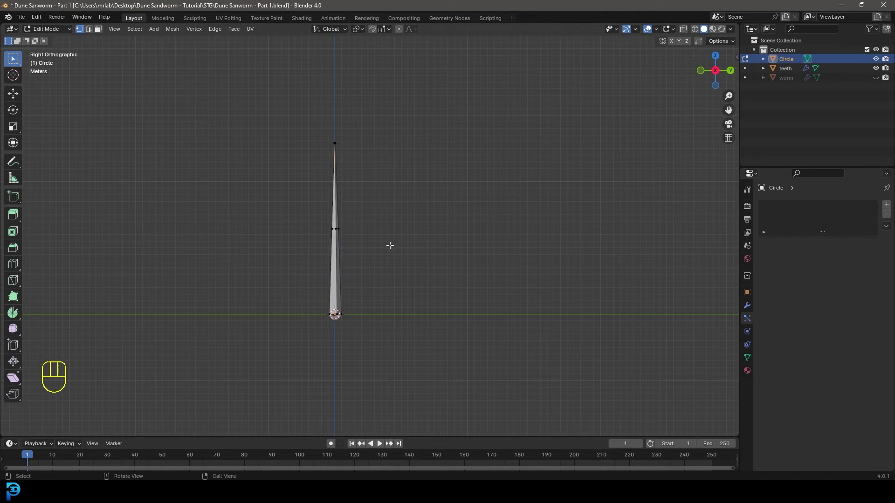
key(z)
click(286, 105)
drag(376, 170, 394, 195)
key(r)
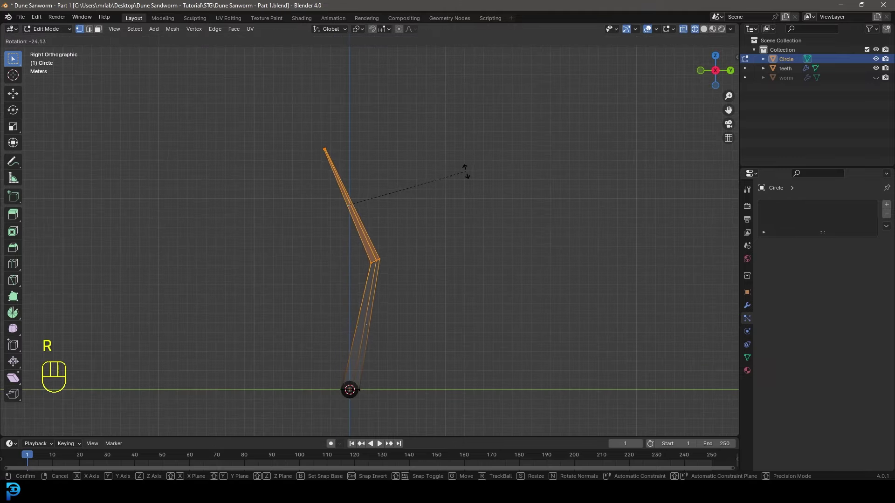
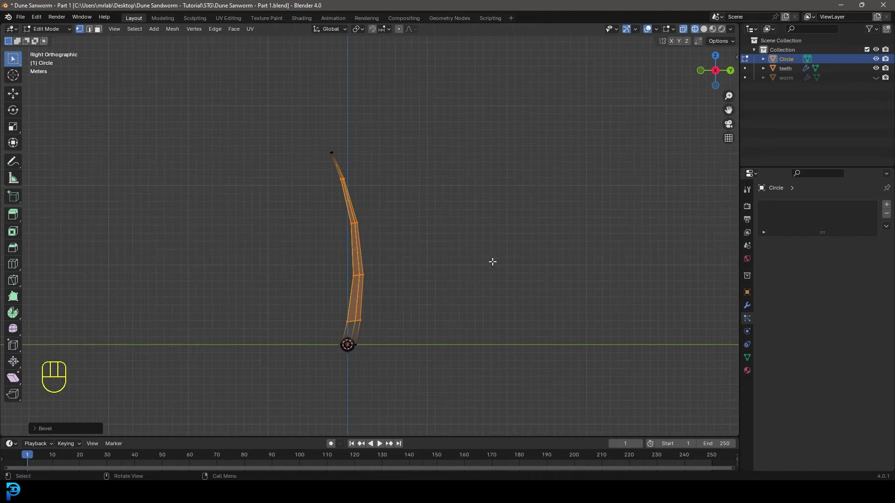
- Finish editing the tapered tooth spike and scale it down to a small size beside the ring
middle_click(425, 254)
middle_click(438, 270)
key(Tab)
drag(390, 280, 391, 251)
key(s)
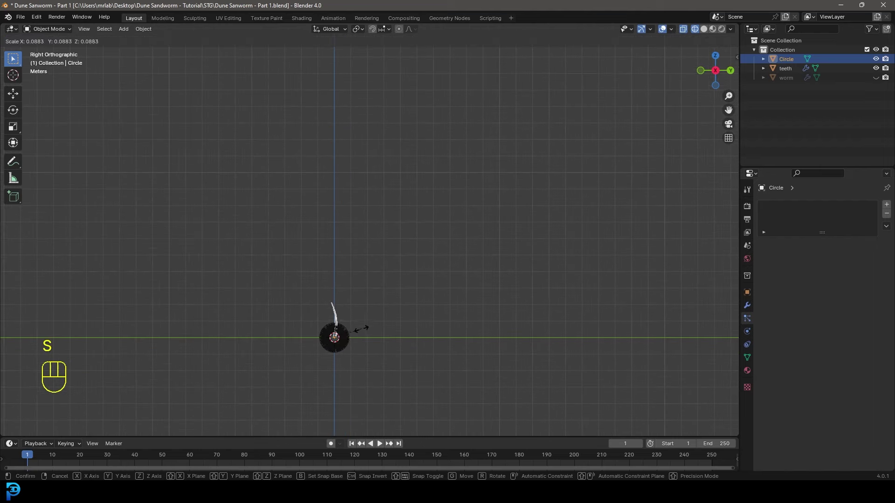
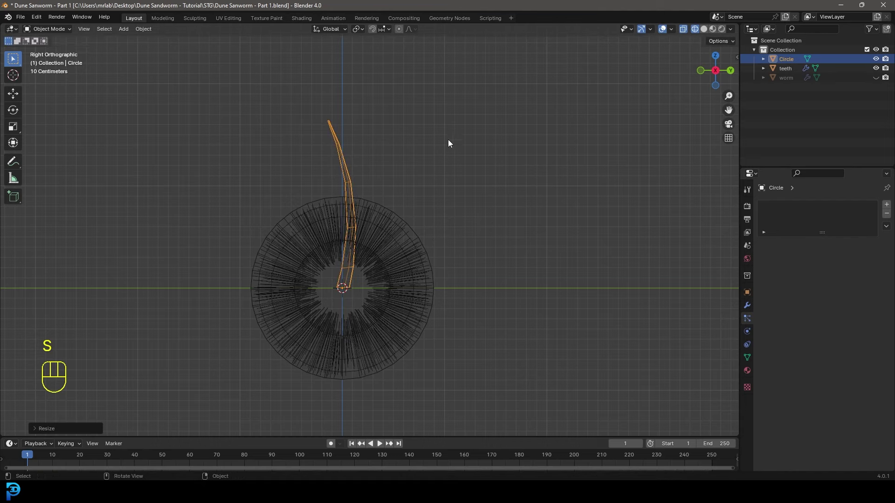
- Rotate the small tooth 90° to lie flat and apply its transforms with Ctrl+A
key(r)
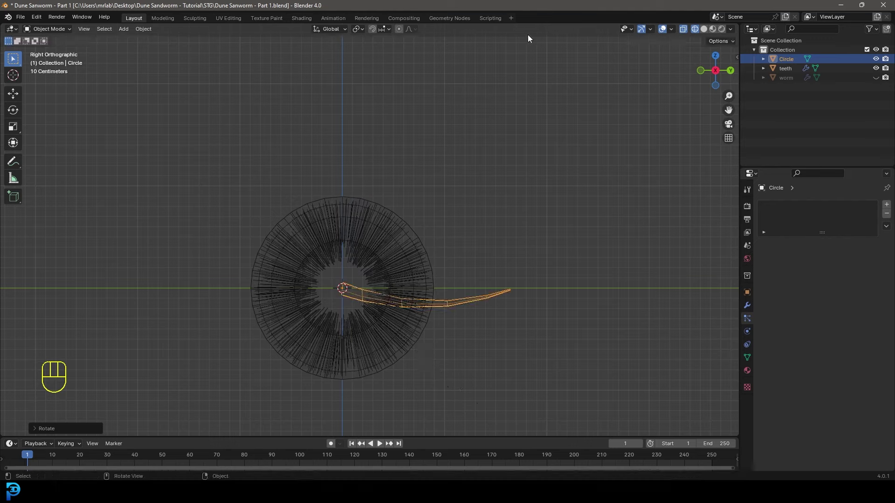
key(ctrl+a)
drag(413, 227, 433, 247)
key(z)
- Select the teeth ring and bring up its hair particle settings
drag(304, 241, 414, 220)
drag(332, 269, 393, 225)
drag(390, 229, 429, 236)
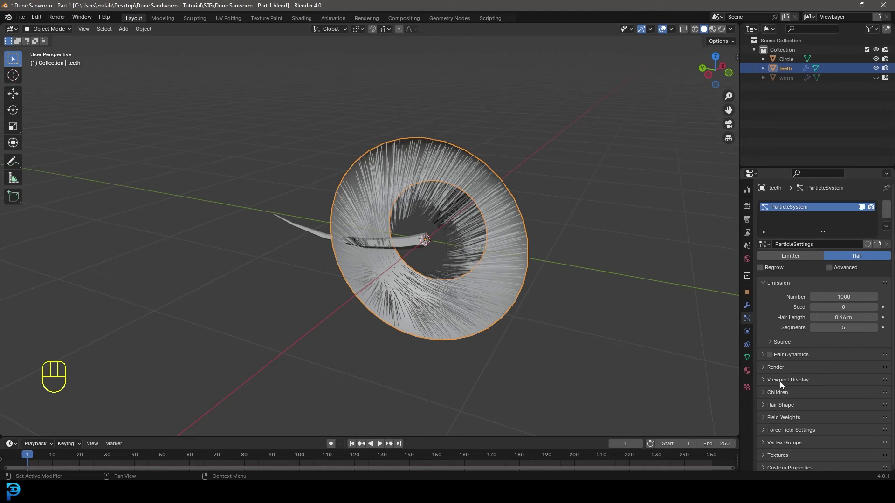
- Set the hair particles to Render As Object with the Circle tooth as the instance object
click(769, 369)
drag(820, 381, 831, 415)
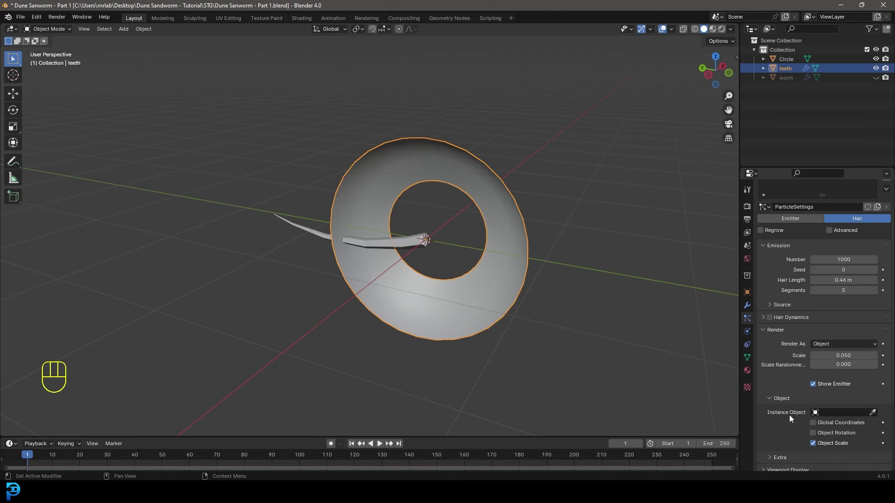
click(877, 413)
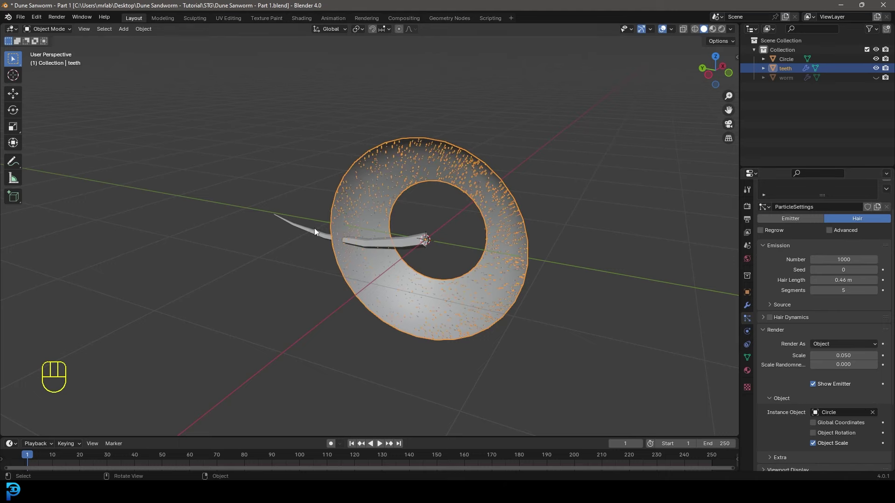
drag(434, 219, 433, 221)
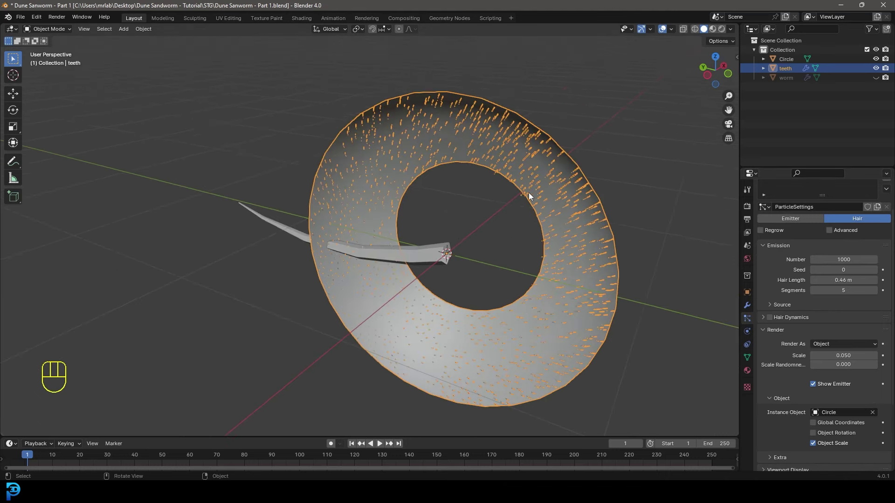
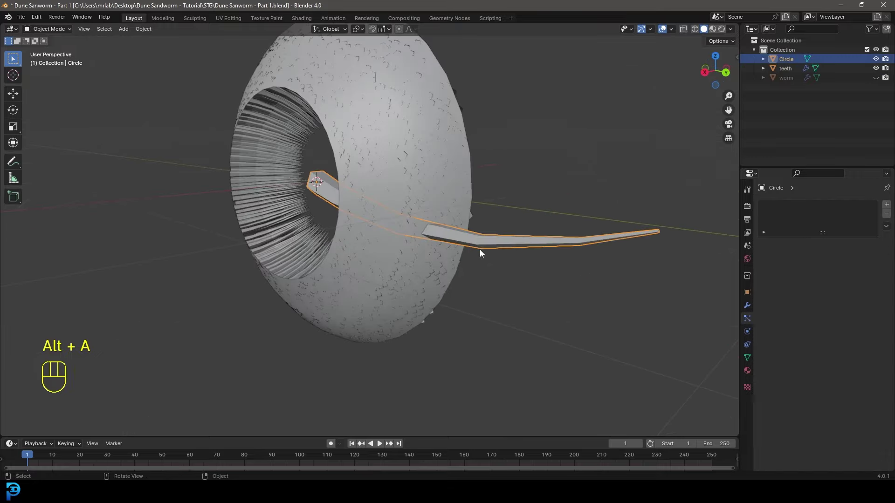
- Select the tooth and inspect it and its scattered copies from several angles
drag(526, 233, 440, 253)
key(g)
key(z)
click(459, 144)
drag(458, 170, 447, 255)
drag(441, 172, 416, 170)
drag(500, 294, 433, 253)
key(alt+a)
key(Tab)
drag(398, 253, 402, 262)
drag(411, 270, 363, 273)
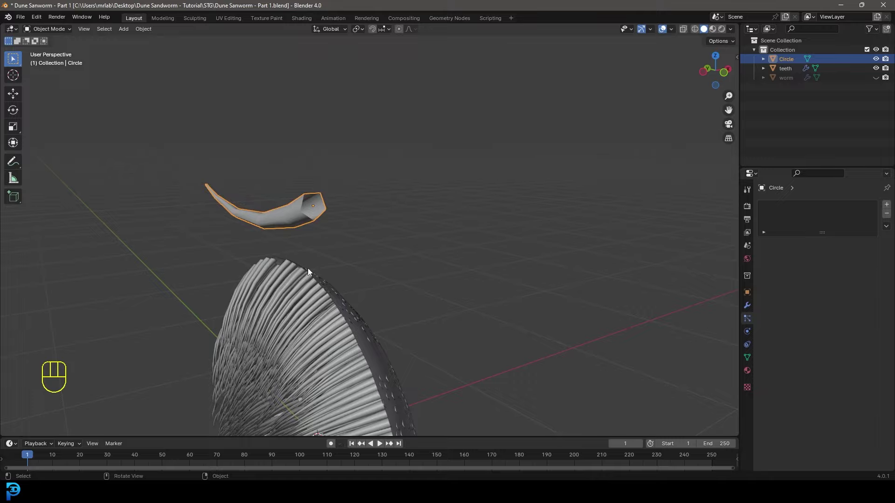
drag(302, 273, 341, 276)
- In Edit Mode stretch the tooth along Y into a long spike and confirm the length
key(Tab)
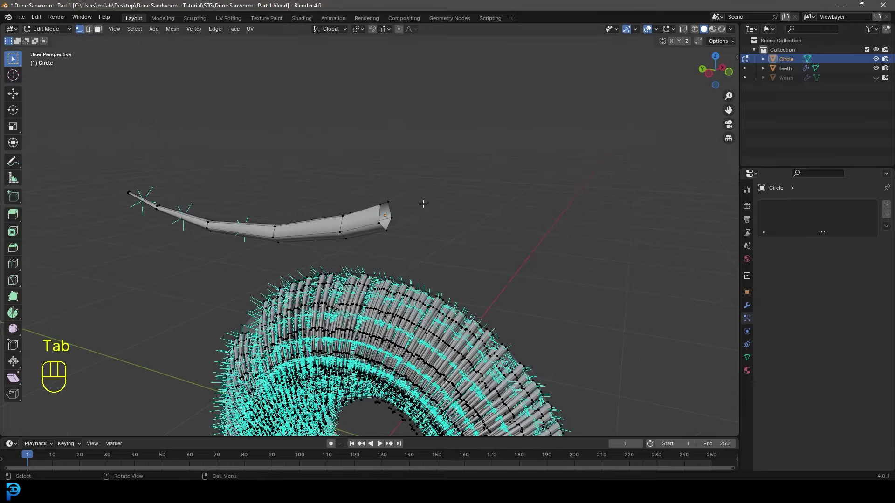
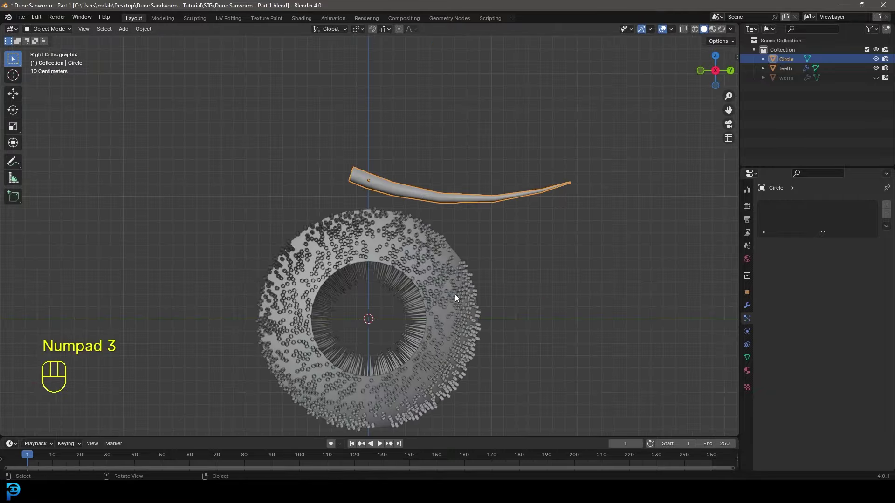
key(s)
key(y)
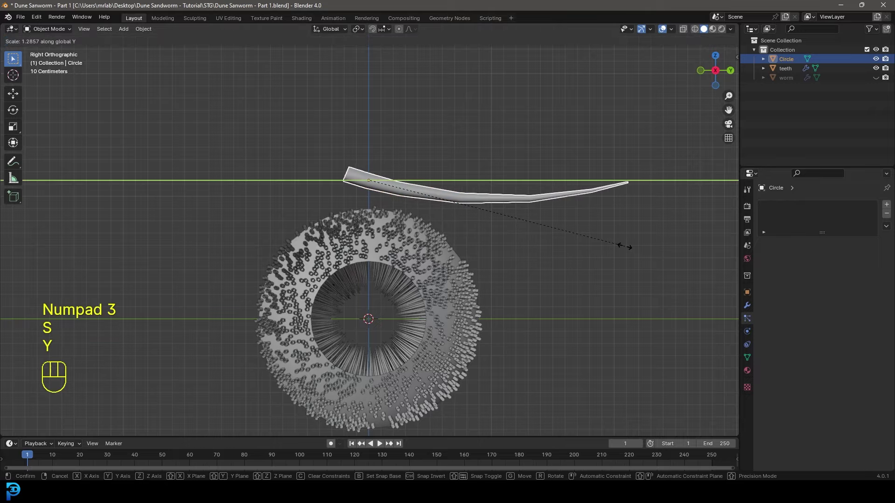
key(ctrl+a)
drag(431, 301, 397, 302)
key(alt+a)
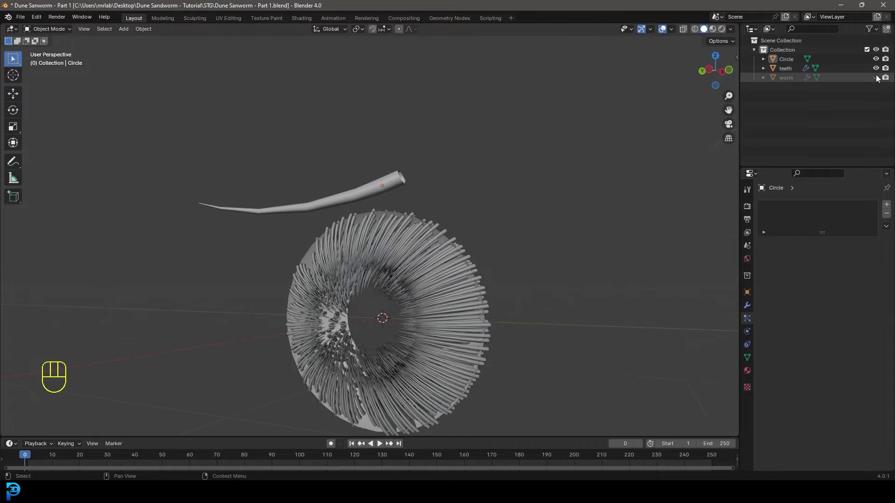
- Unhide the worm, rotate the tooth about Y and X, and apply its transforms so teeth line the mouth
click(879, 77)
drag(393, 293, 405, 254)
click(381, 187)
middle_click(399, 235)
key(r)
key(y)
key(x)
drag(442, 310, 414, 236)
key(ctrl+a)
drag(411, 265, 354, 272)
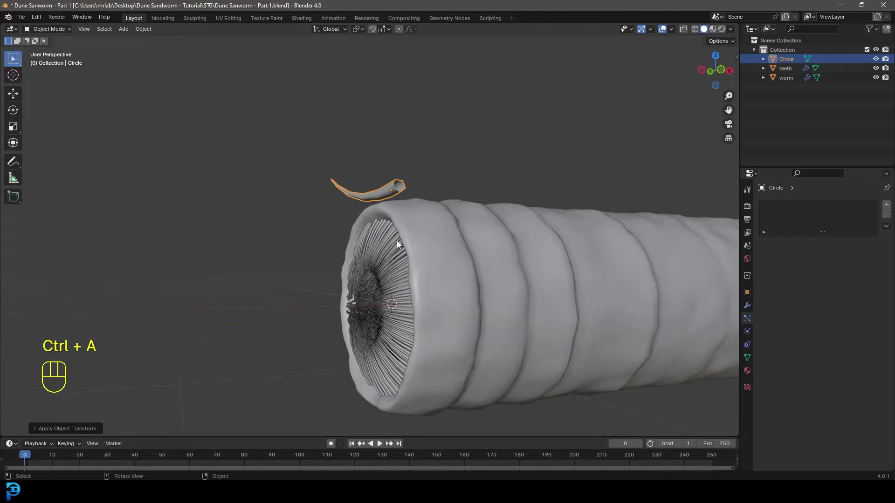
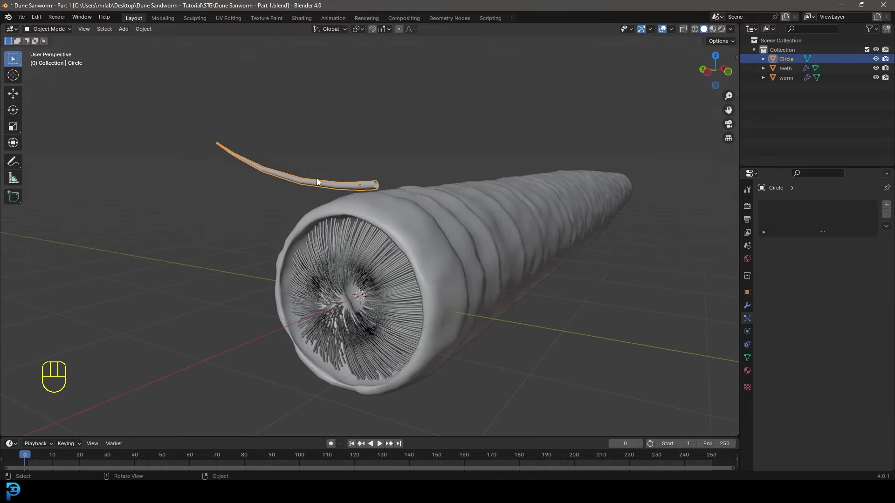
- Move the tooth into a new collection named tooth and hide that collection
key(m)
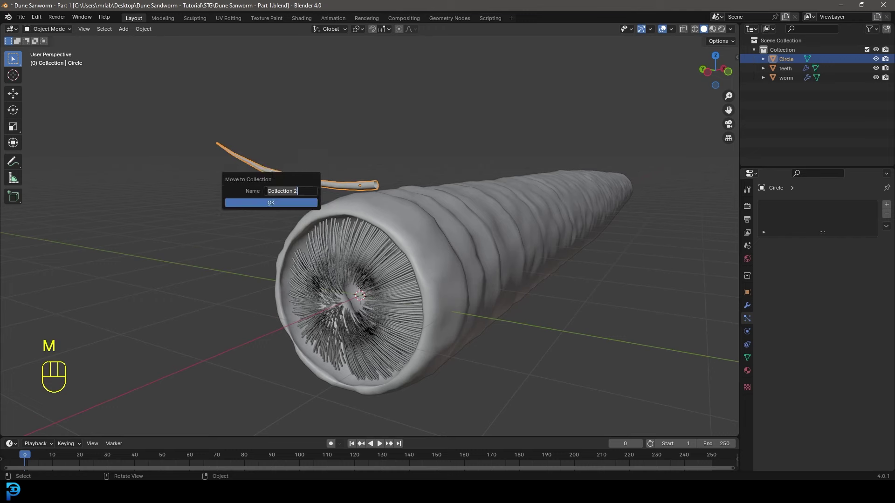
key(o)
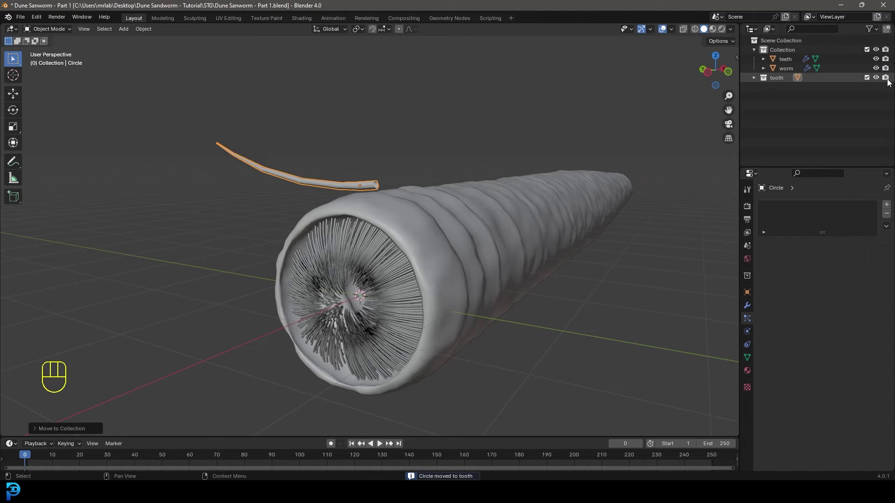
click(891, 79)
click(881, 78)
- Select the worm and orbit to view its tooth-filled mouth and full length from several angles
drag(365, 270, 420, 249)
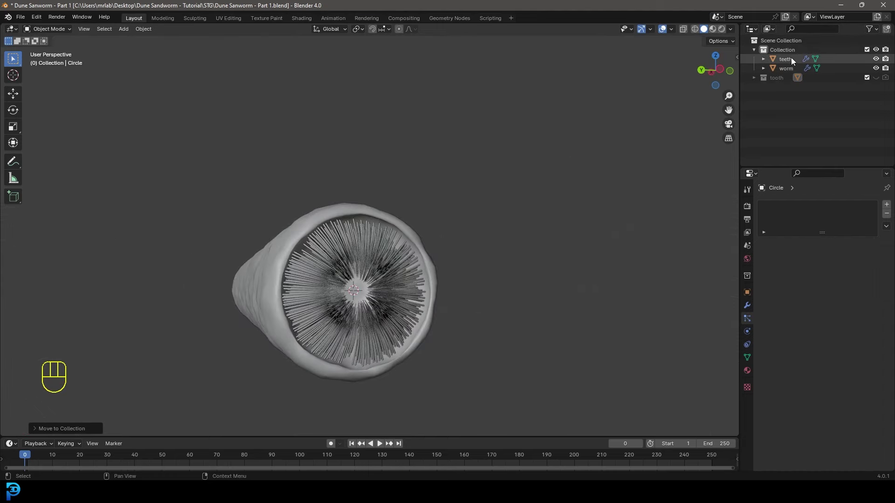
click(791, 68)
drag(501, 214, 449, 219)
key(KP_3)
key(KP_1)
key(alt+a)
drag(466, 309, 483, 191)
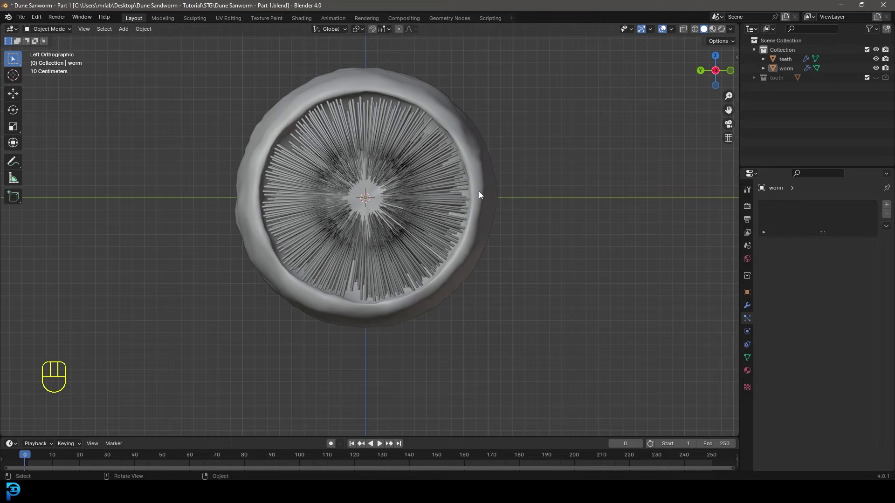
drag(458, 172, 394, 185)
drag(318, 196, 393, 237)
drag(529, 285, 514, 277)
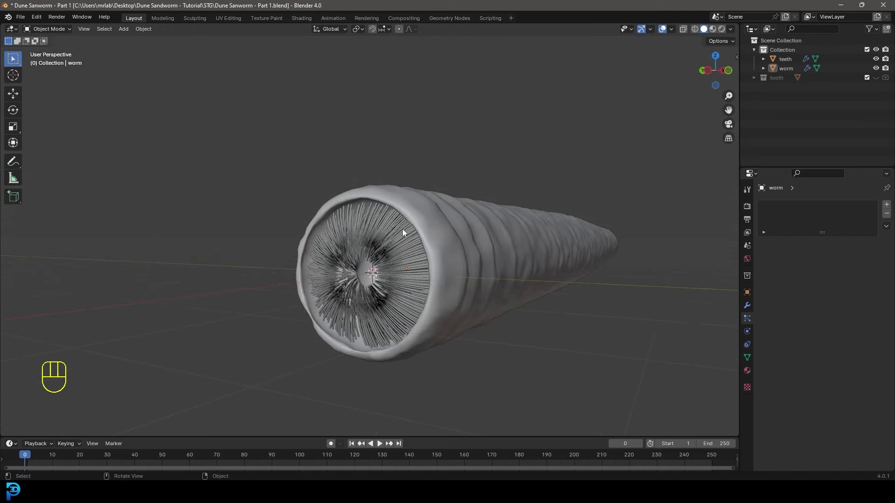